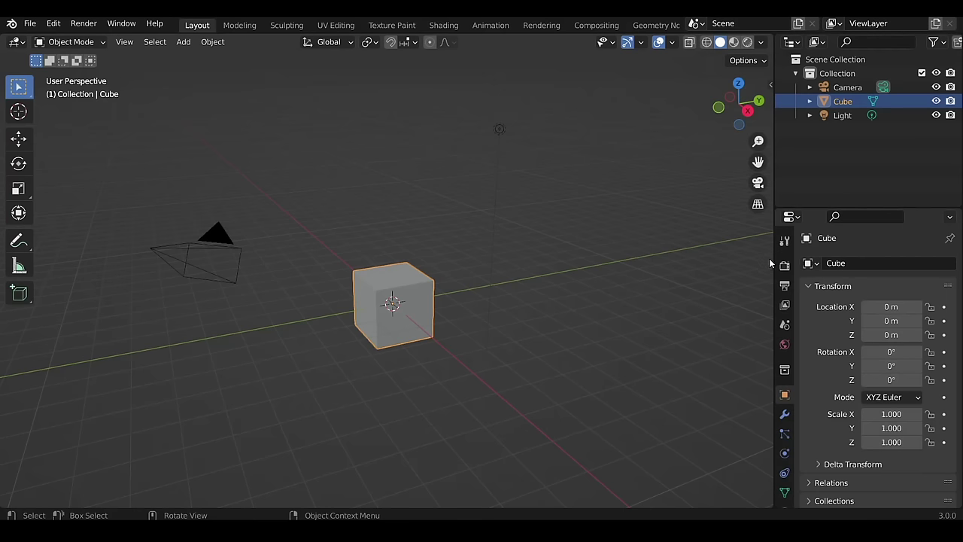
Orbit via the navigation gizmo and zoom in on the default cube
right_click(777, 269)
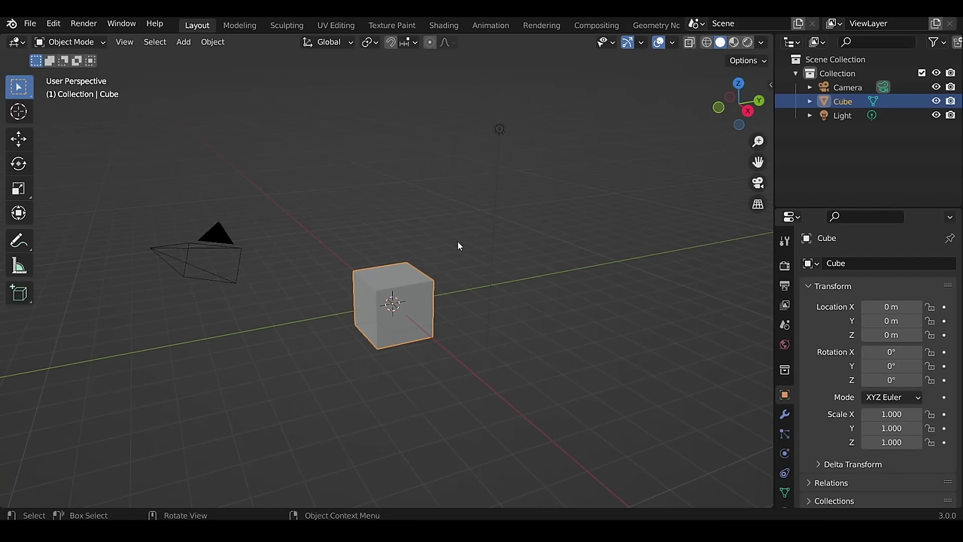
middle_click(460, 243)
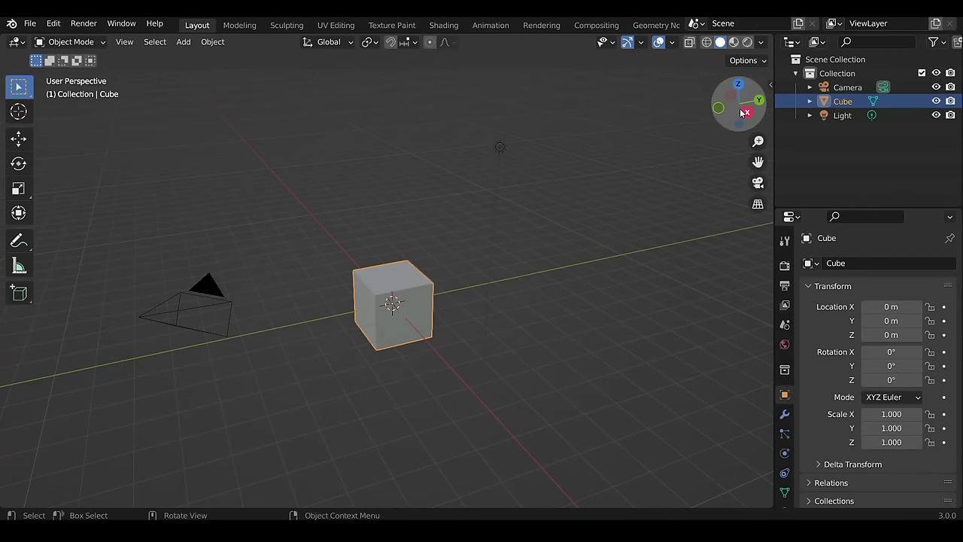
click(738, 112)
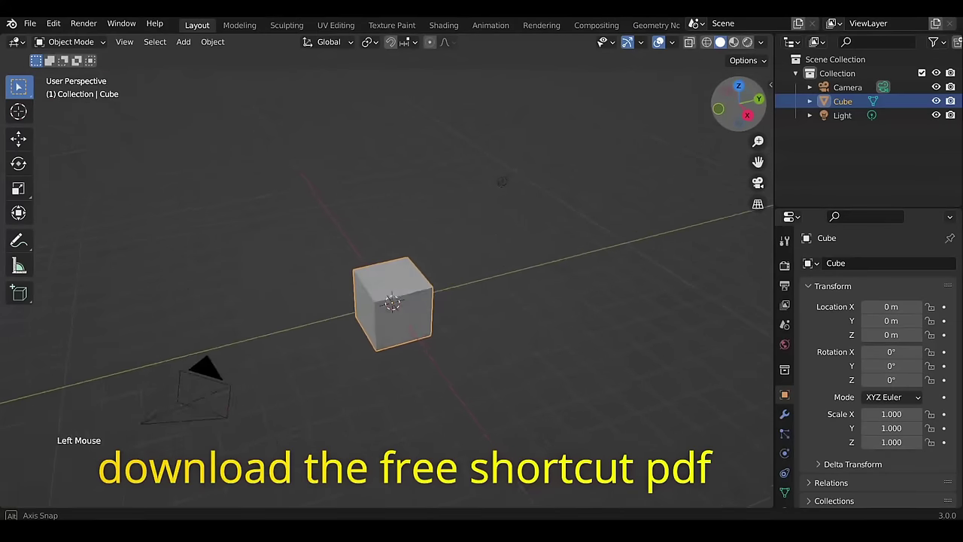
middle_click(575, 216)
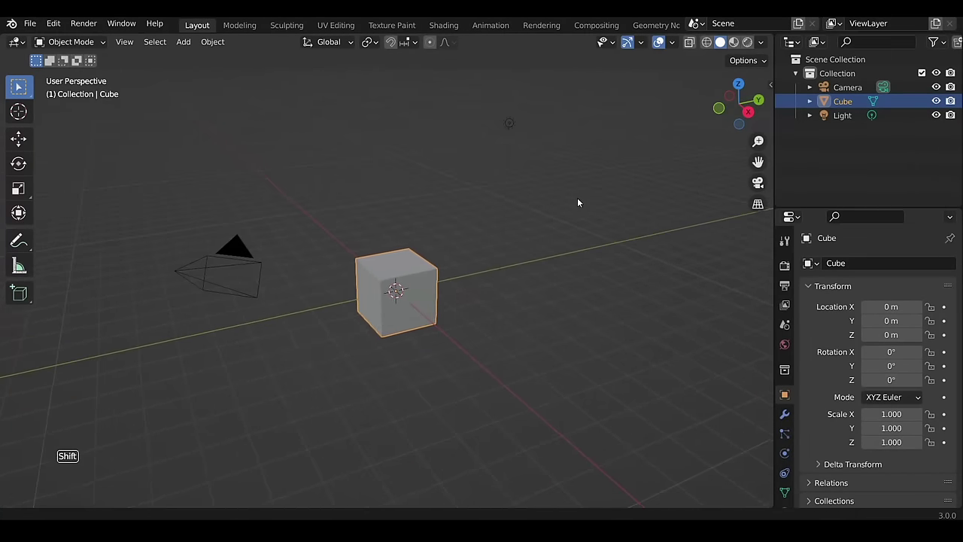
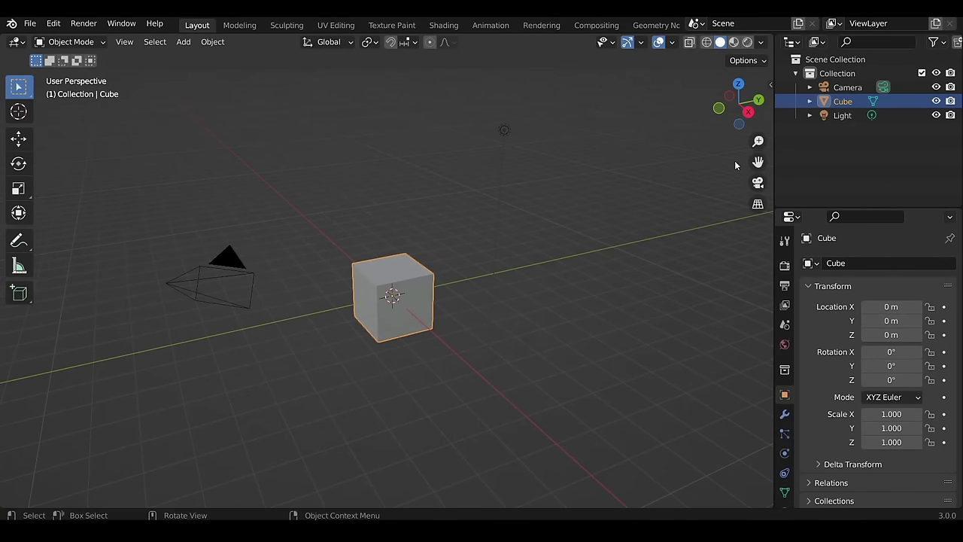
scroll(down, 3)
scroll(up, 3)
scroll(down, 3)
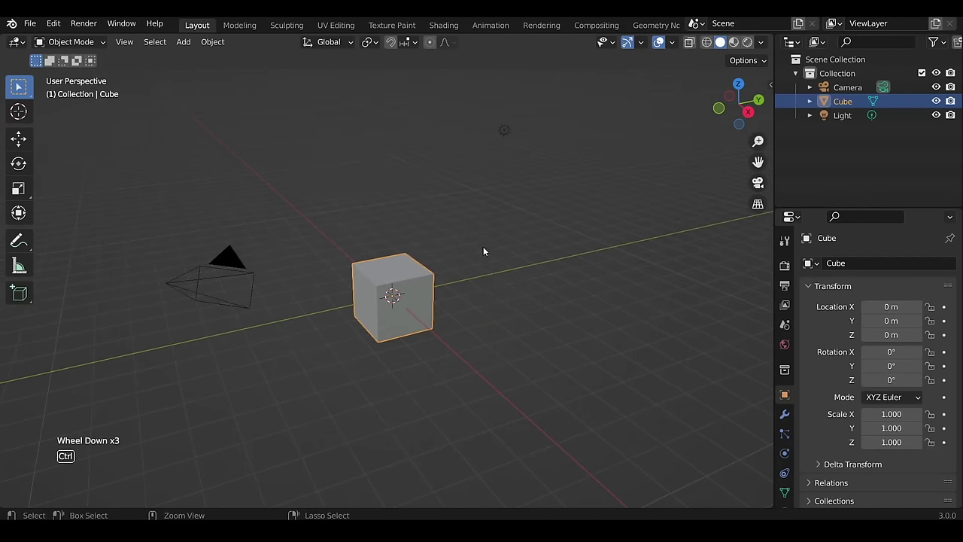
middle_click(486, 250)
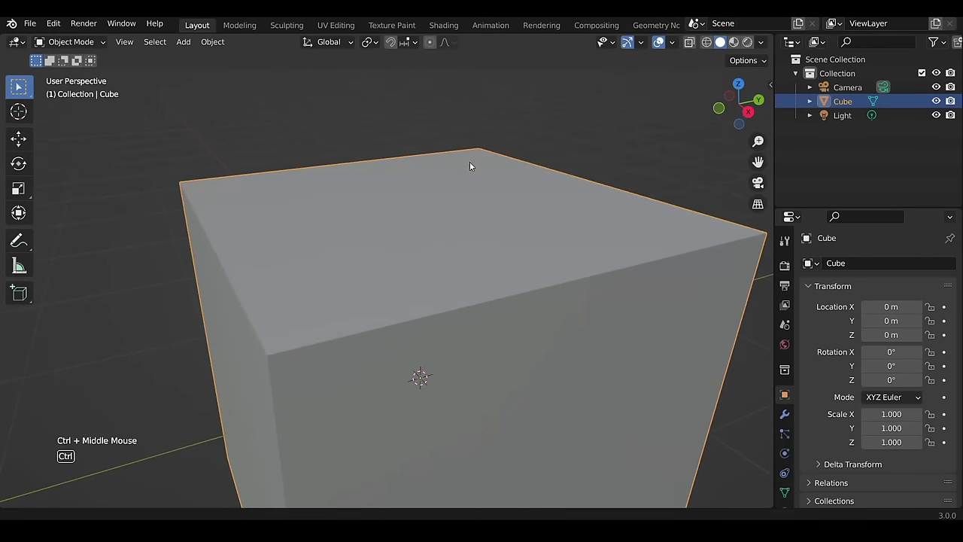
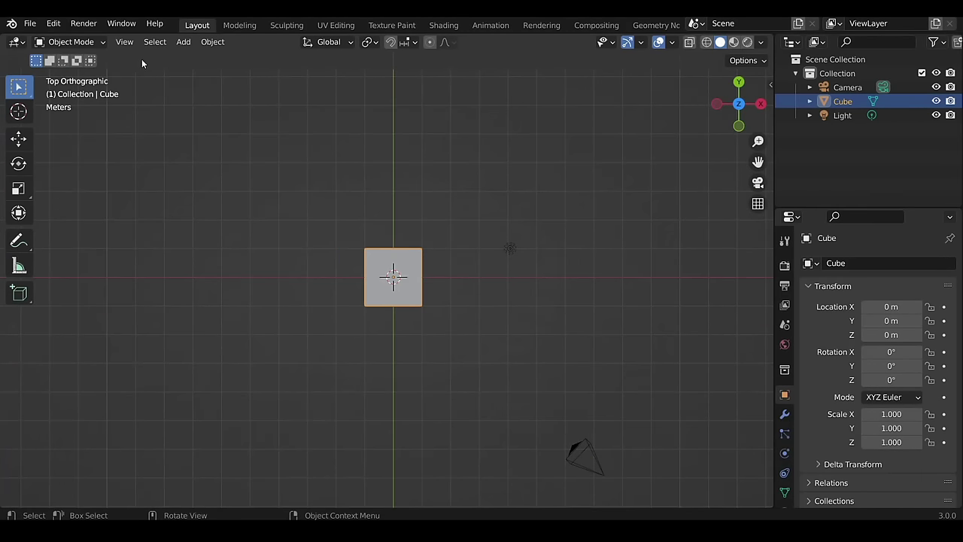
Review the View > Viewpoint options, then orbit back to perspective
click(128, 53)
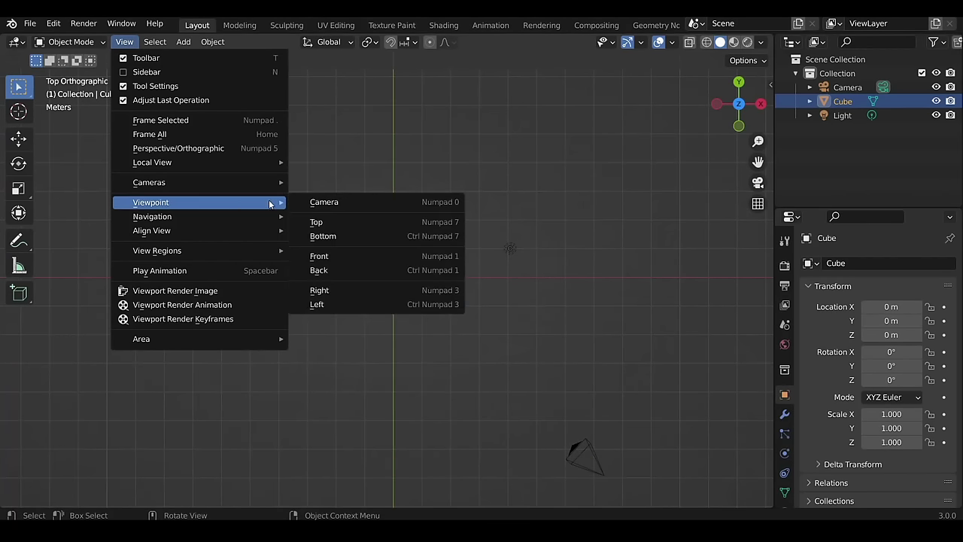
middle_click(471, 267)
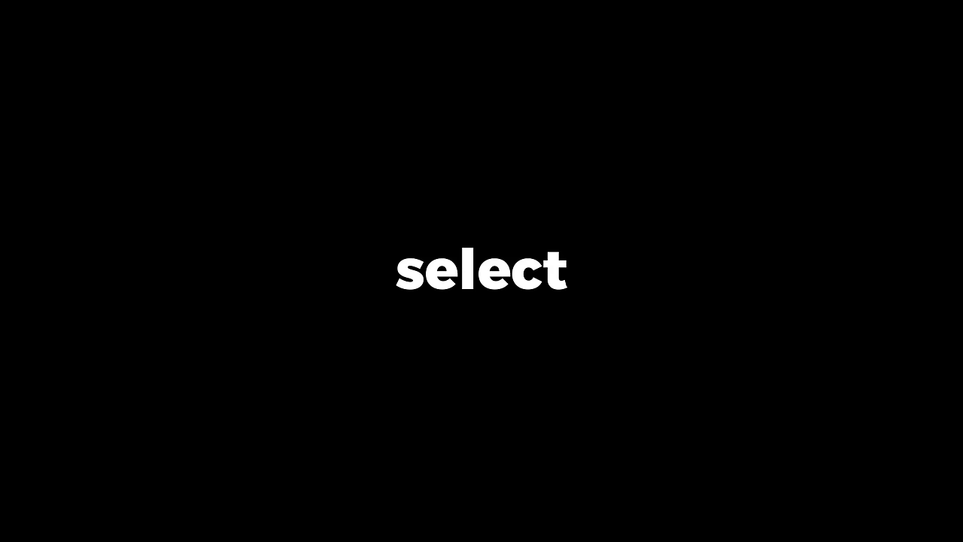
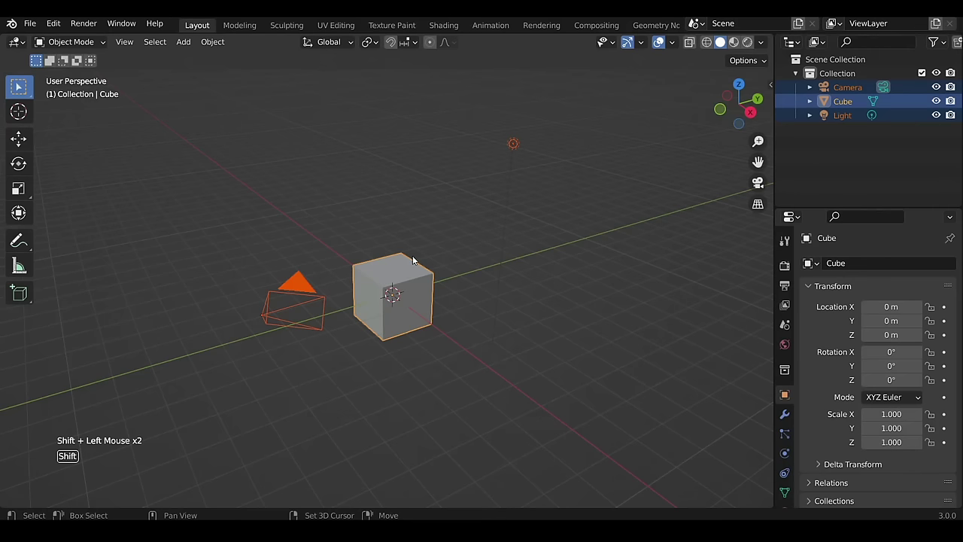
Deselect and reselect the cube, make it active, then deselect everything
click(409, 287)
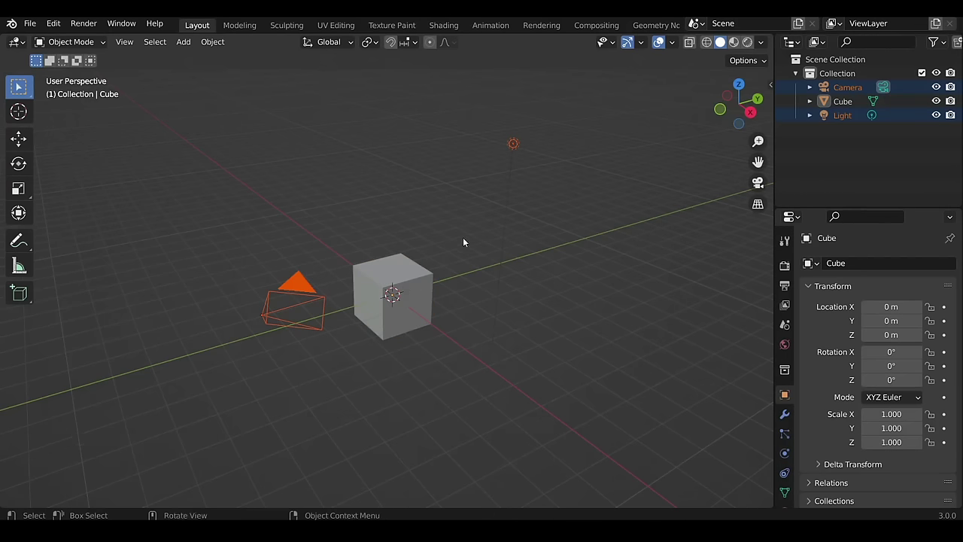
click(552, 120)
click(213, 137)
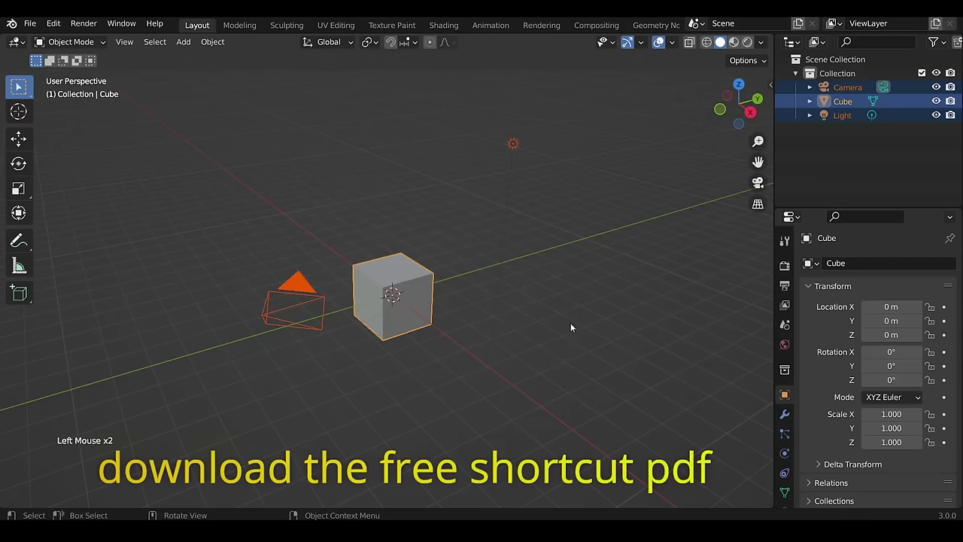
click(554, 117)
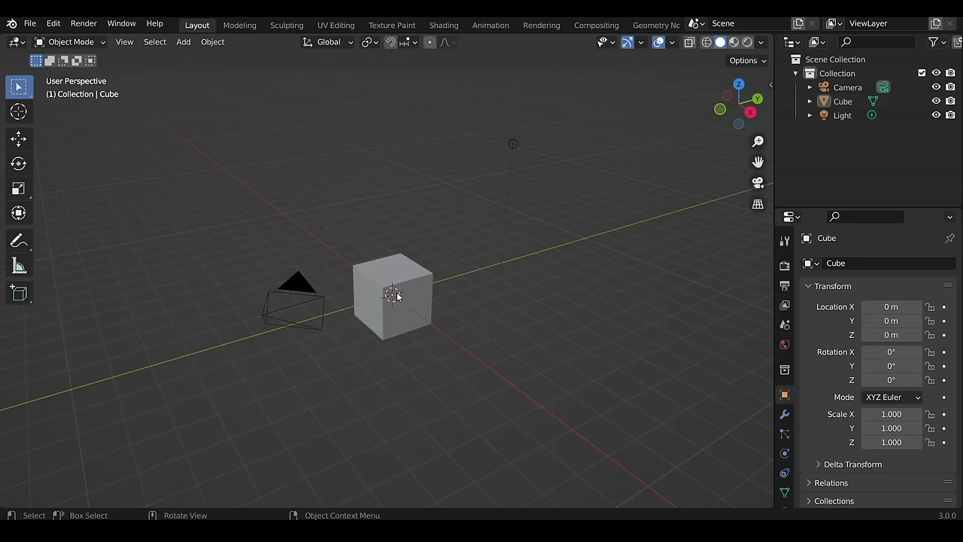
Select all objects with A, deselect all with Alt+A, and check the selection tool variants
key(a)
key(alt+a)
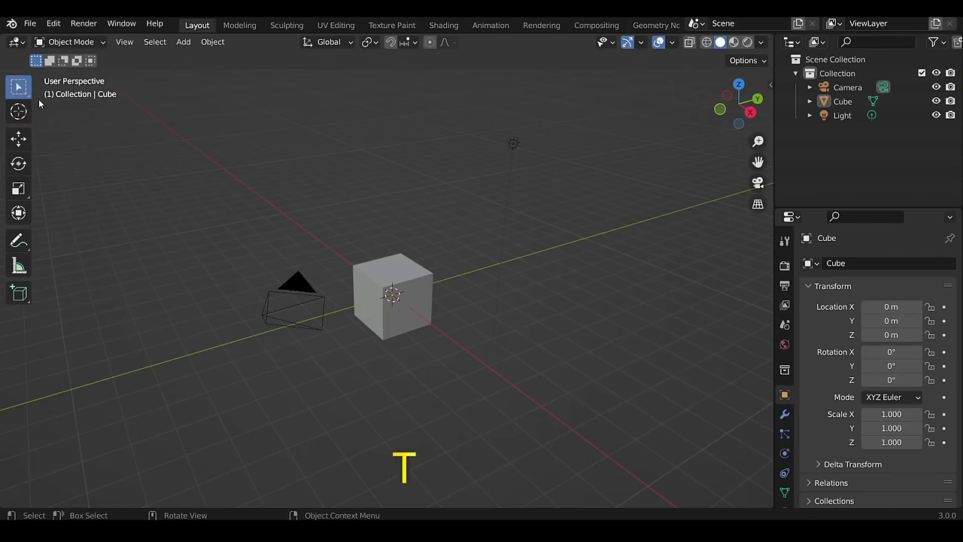
click(39, 96)
click(27, 94)
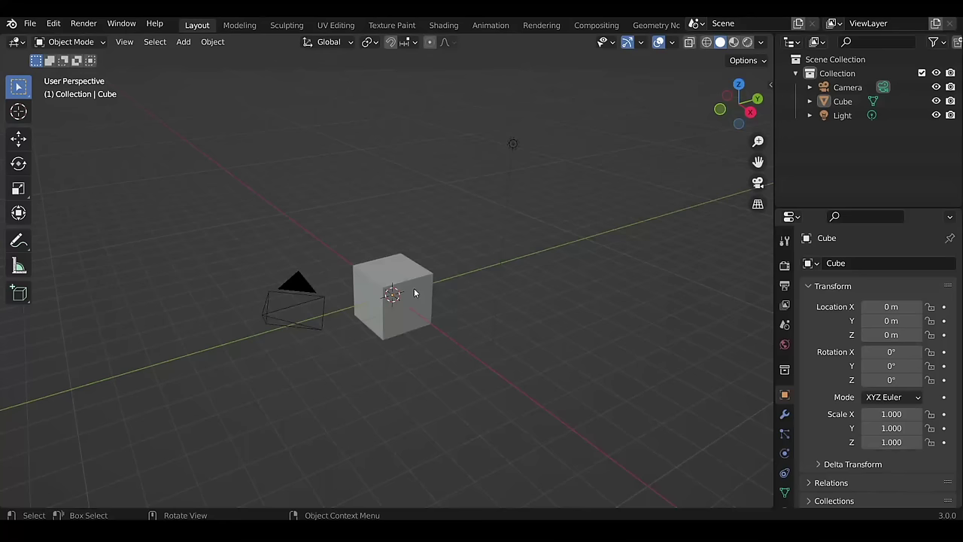
With the Move tool, drag the cube's gizmo freely and along one axis to near the origin
click(21, 135)
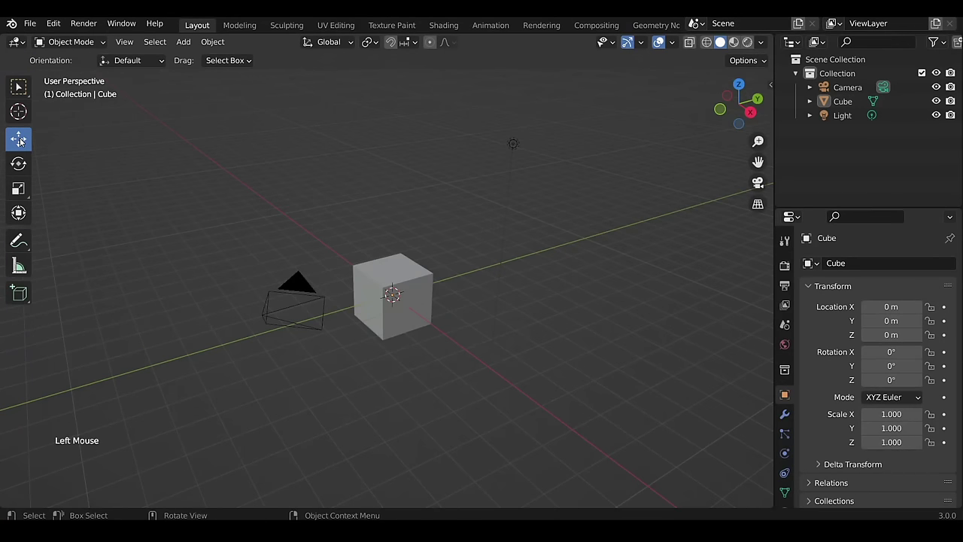
click(383, 295)
scroll(up, 3)
click(402, 307)
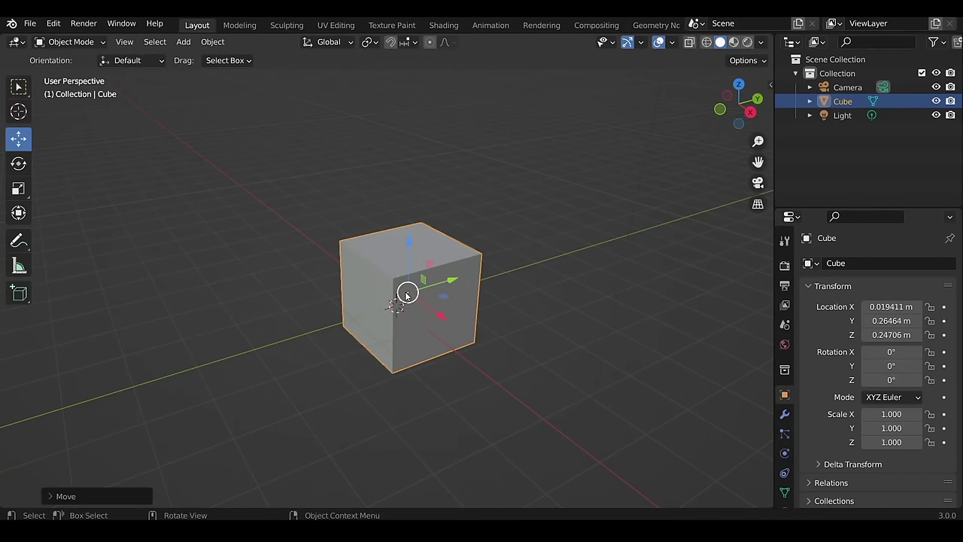
click(437, 307)
click(443, 281)
click(402, 260)
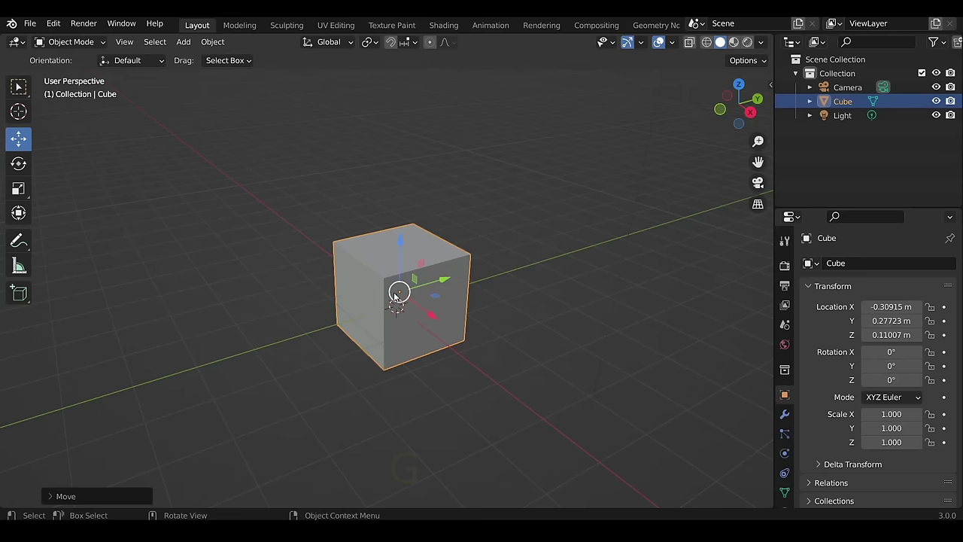
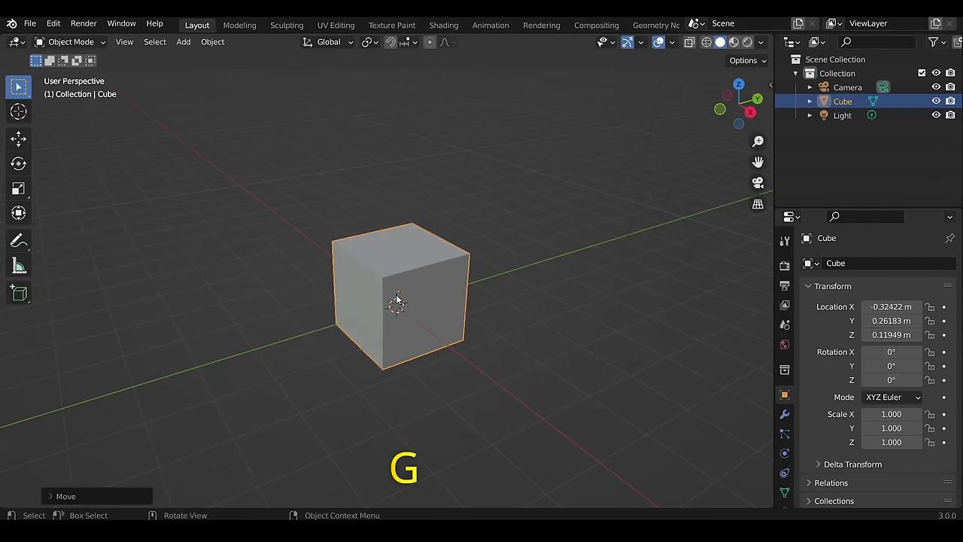
Start a keyboard move of the cube constrained to the global X axis
key(g)
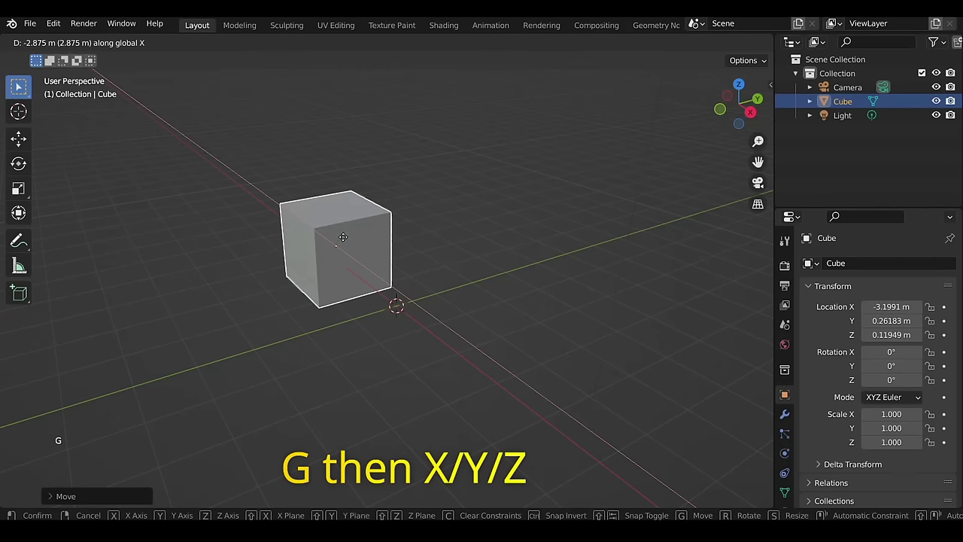
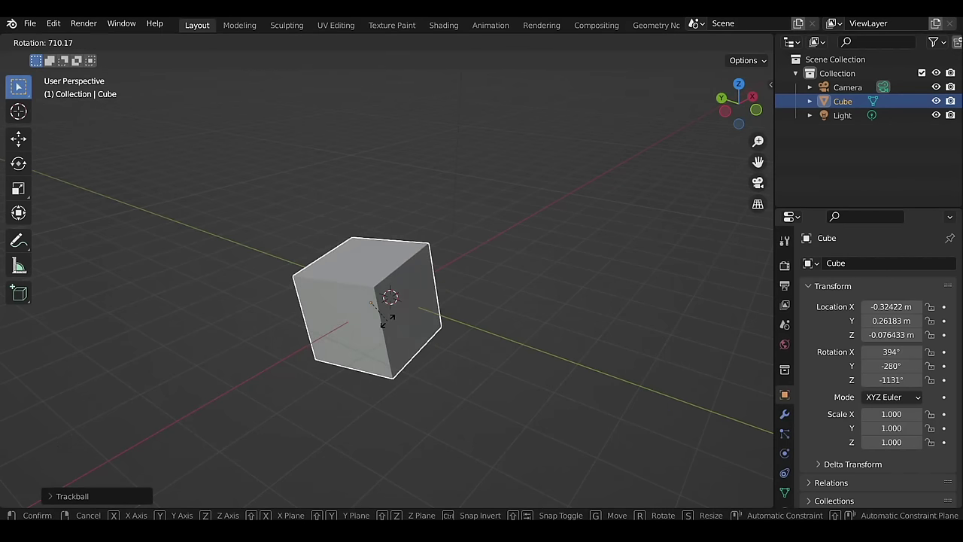
Undo the trackball spin so the cube's rotation returns to zero
key(ctrl+z)
key(ctrl+z)
key(ctrl+z)
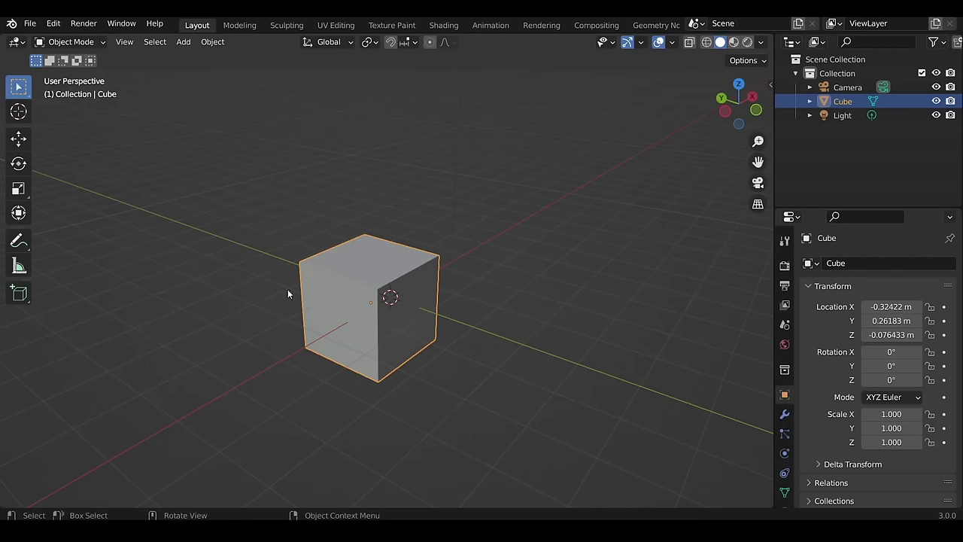
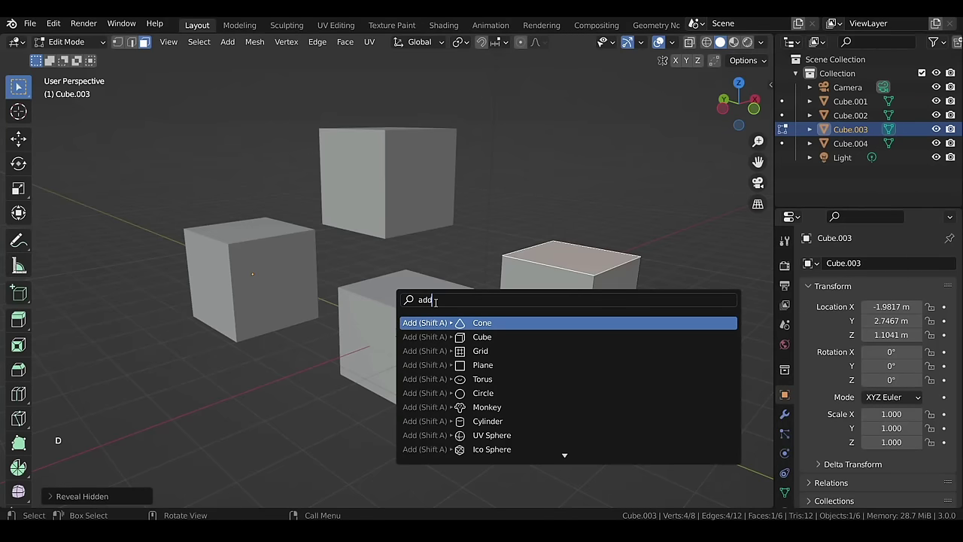
Move the newly added cube up above the left-hand cube
key(g)
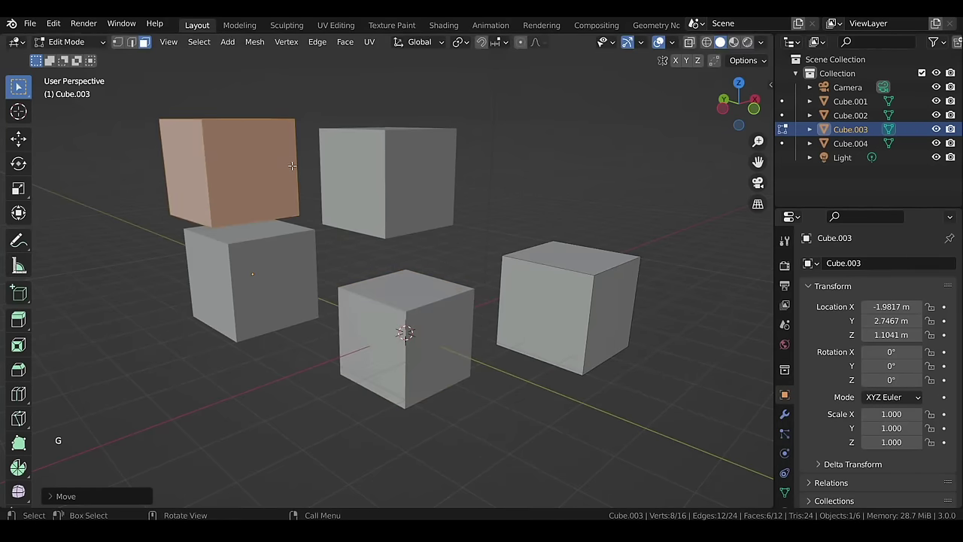
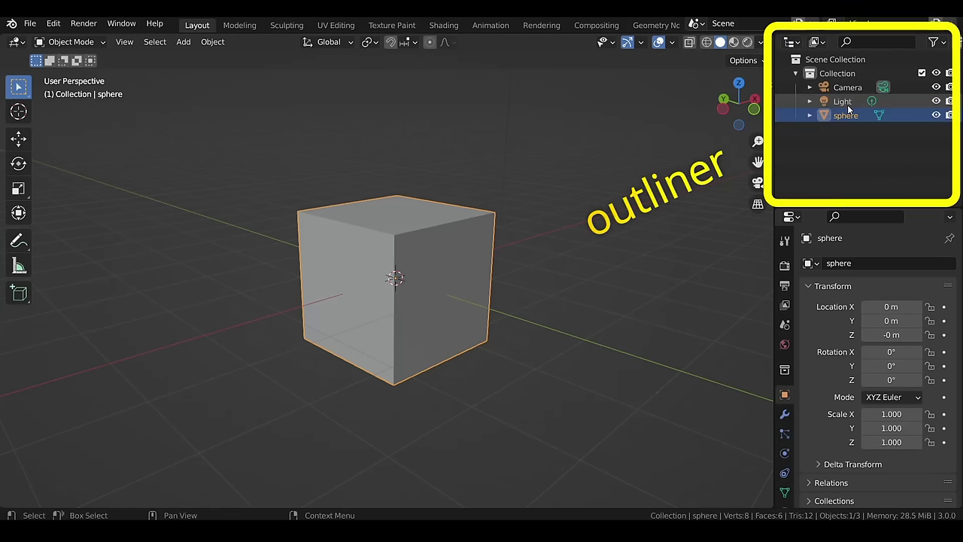
Rename the object 'cube' and duplicate it twice into cube.001 and cube.002
key(F2)
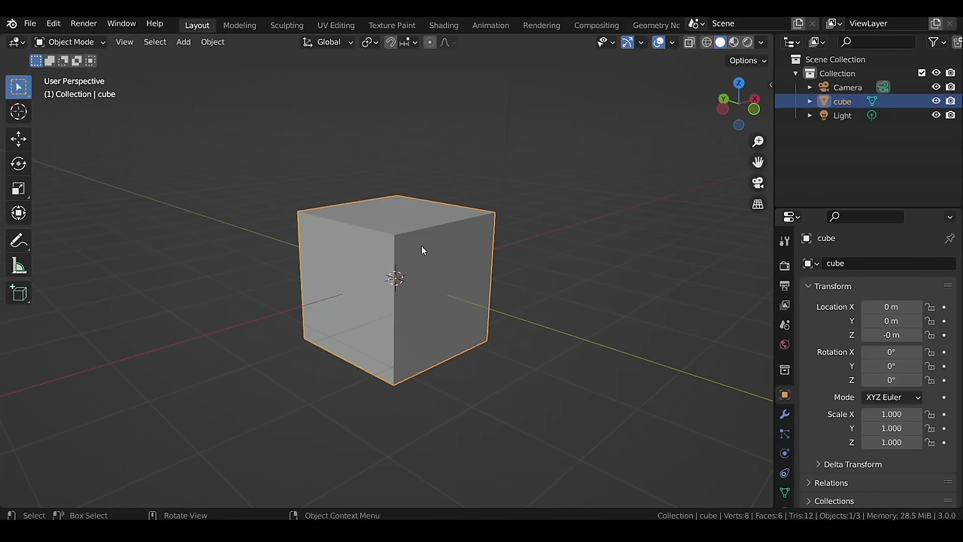
key(shift+d)
key(shift+d)
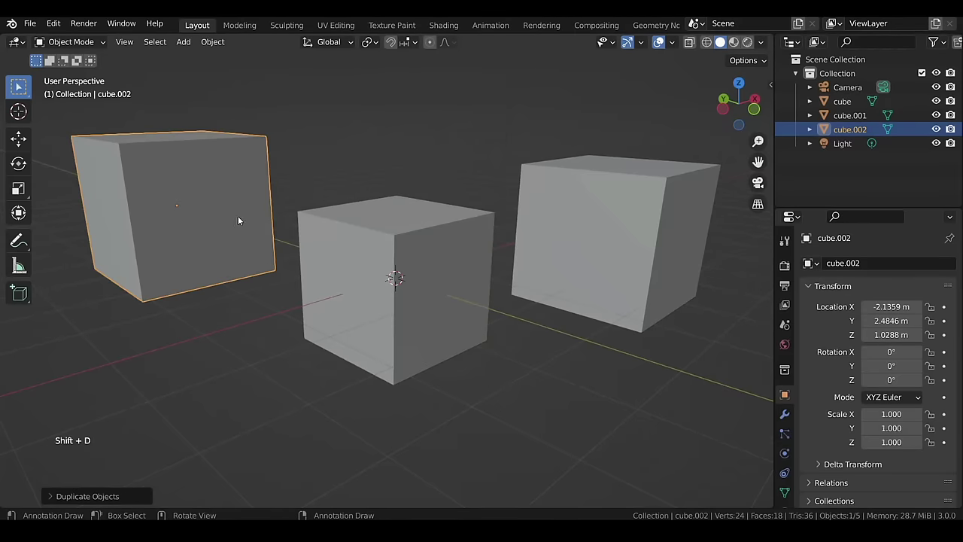
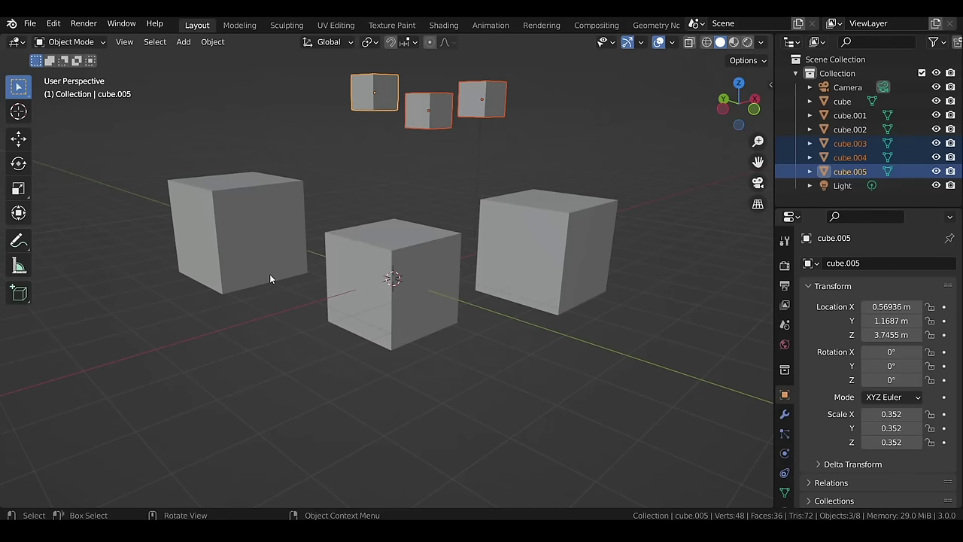
Move the small cubes into a new 'small' collection and collapse the Outliner collections
key(m)
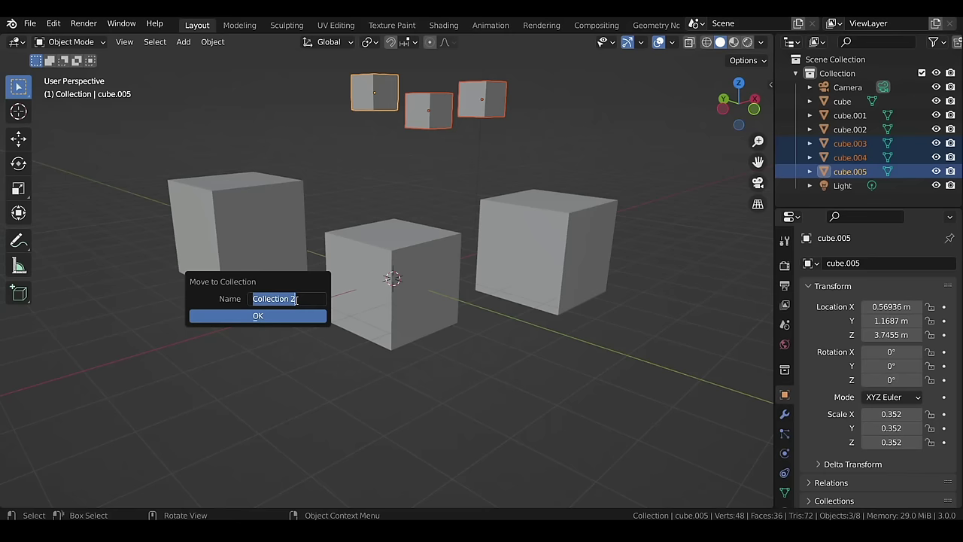
key(l)
click(644, 169)
click(800, 78)
click(799, 90)
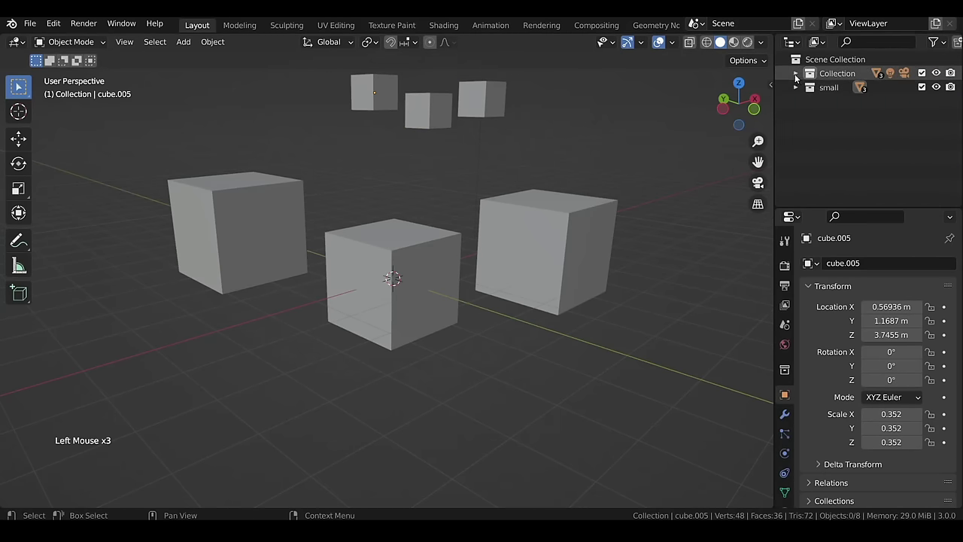
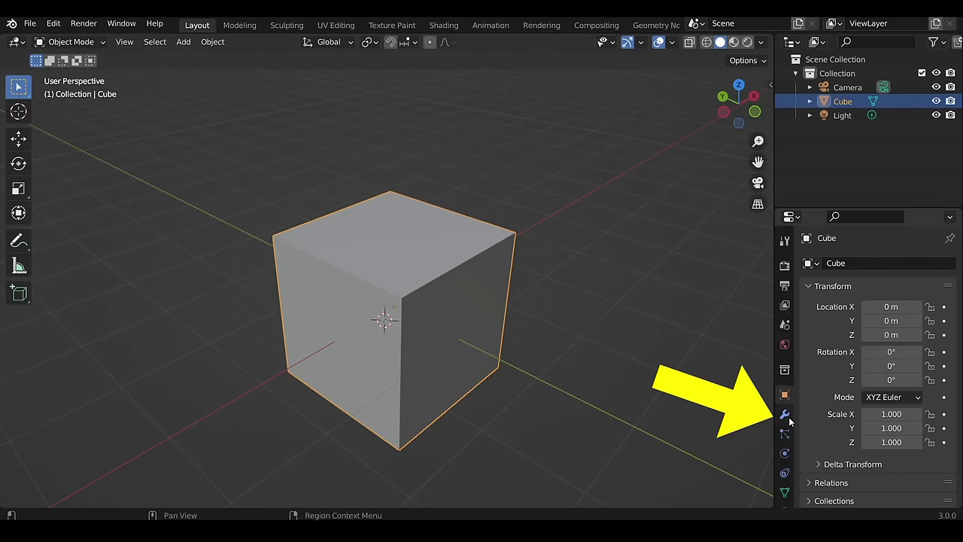
Add an Array modifier to the cube so it repeats into two joined copies
click(793, 420)
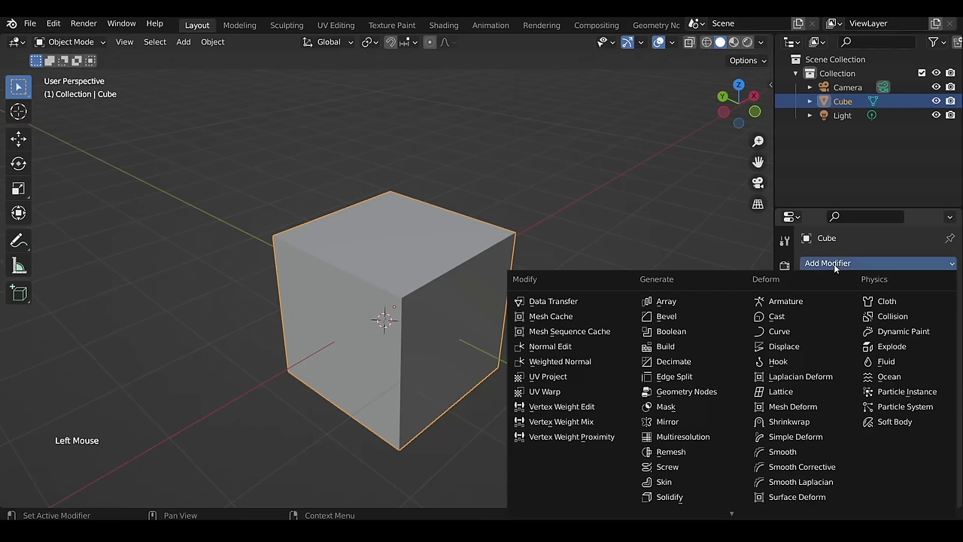
click(704, 310)
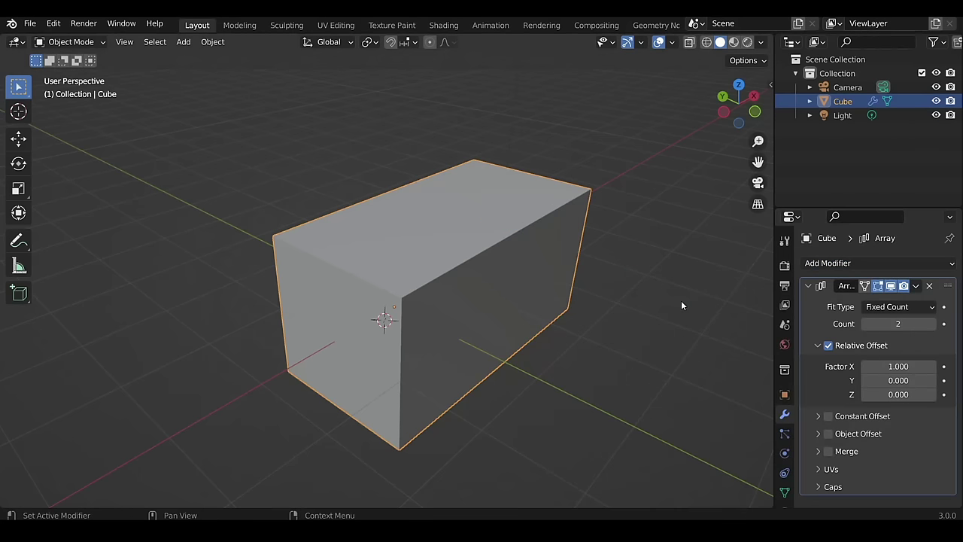
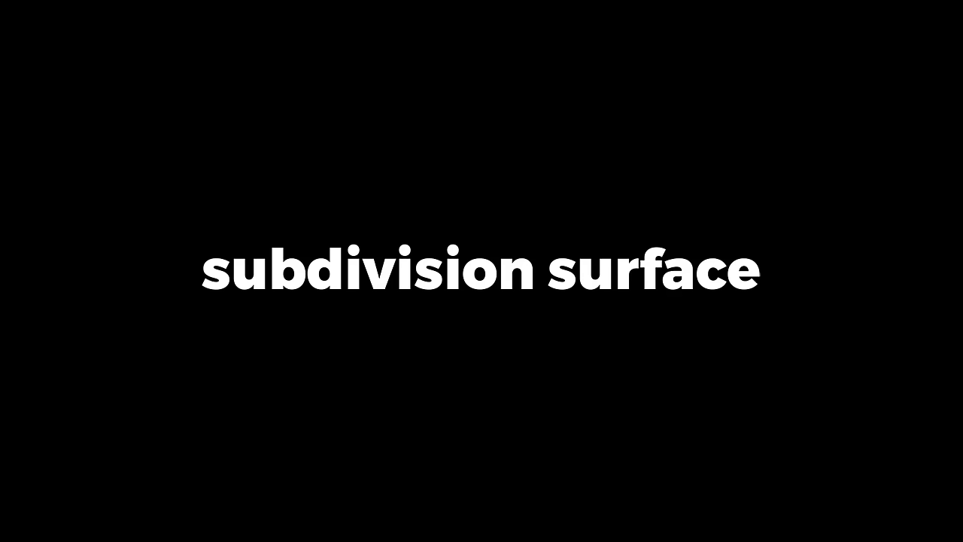
Delete the arrayed cube, add a Suzanne monkey head, edit its mesh and shade it smooth
key(x)
key(shift+a)
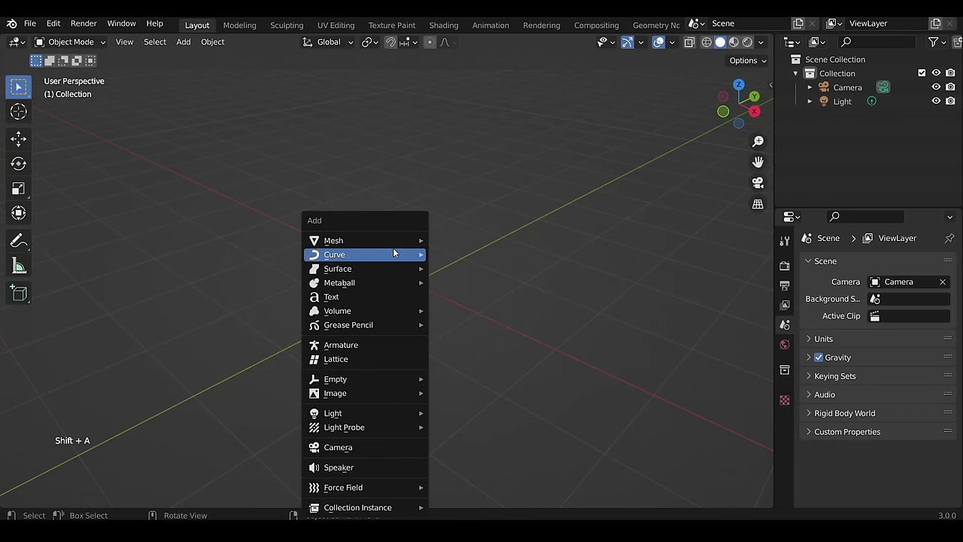
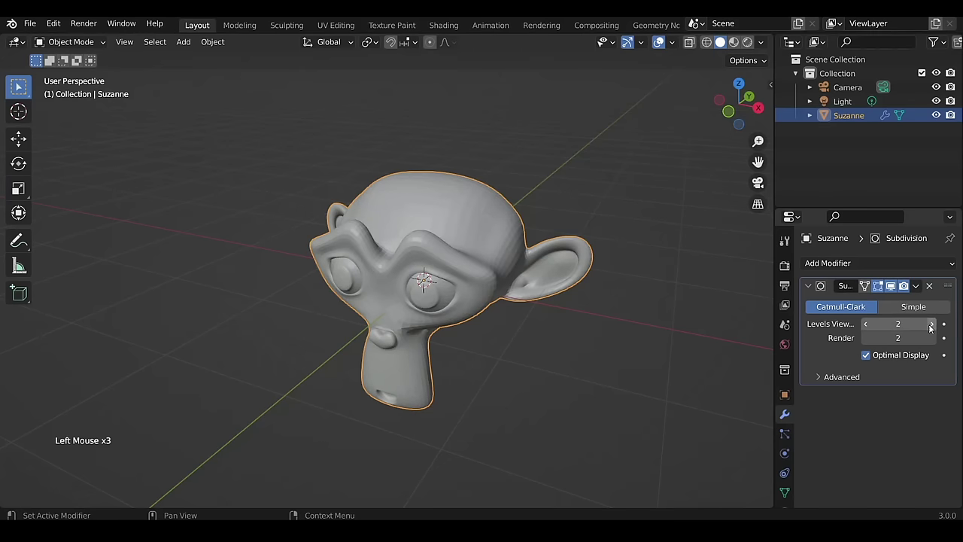
key(Tab)
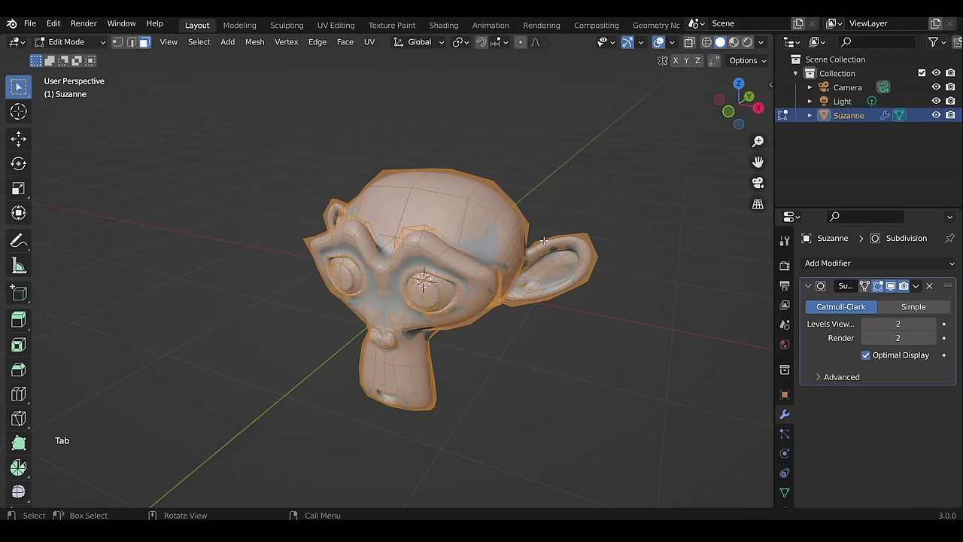
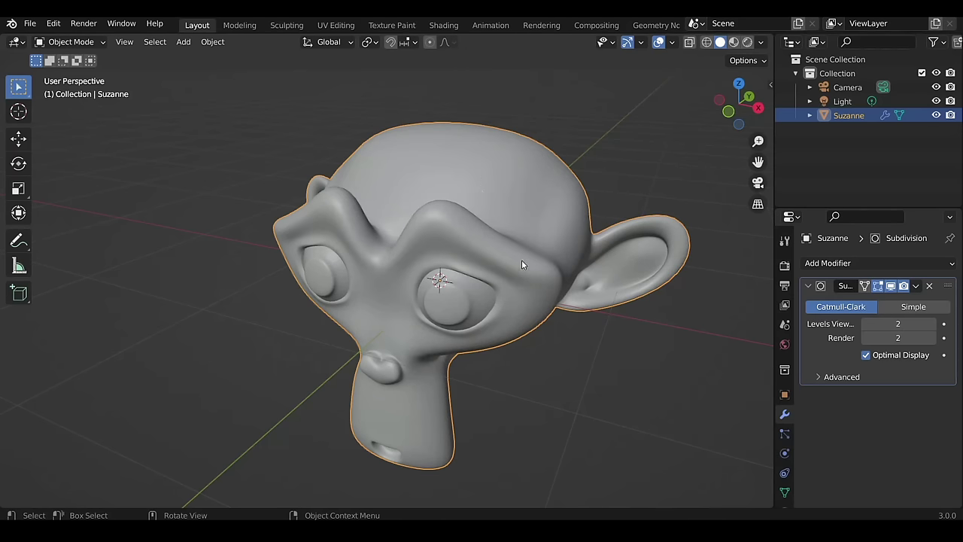
middle_click(504, 267)
right_click(479, 240)
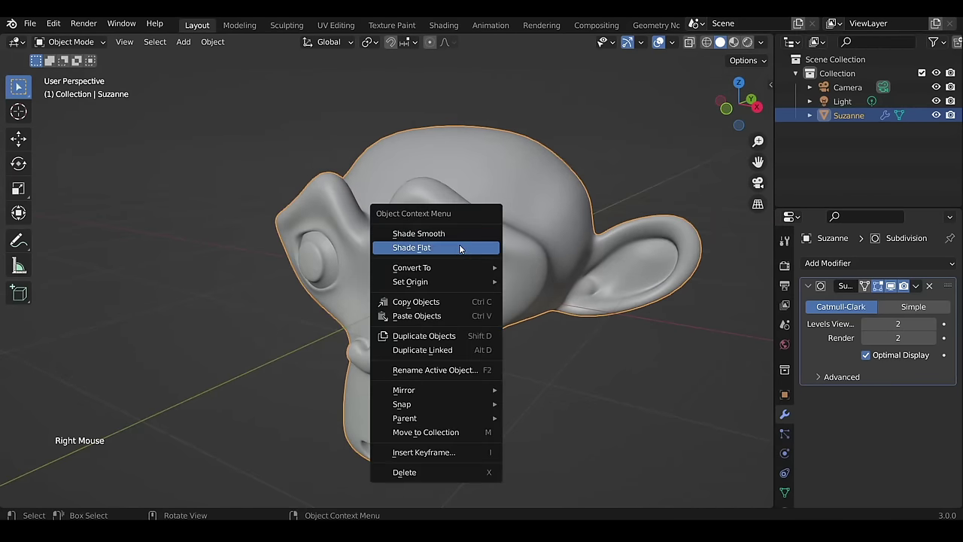
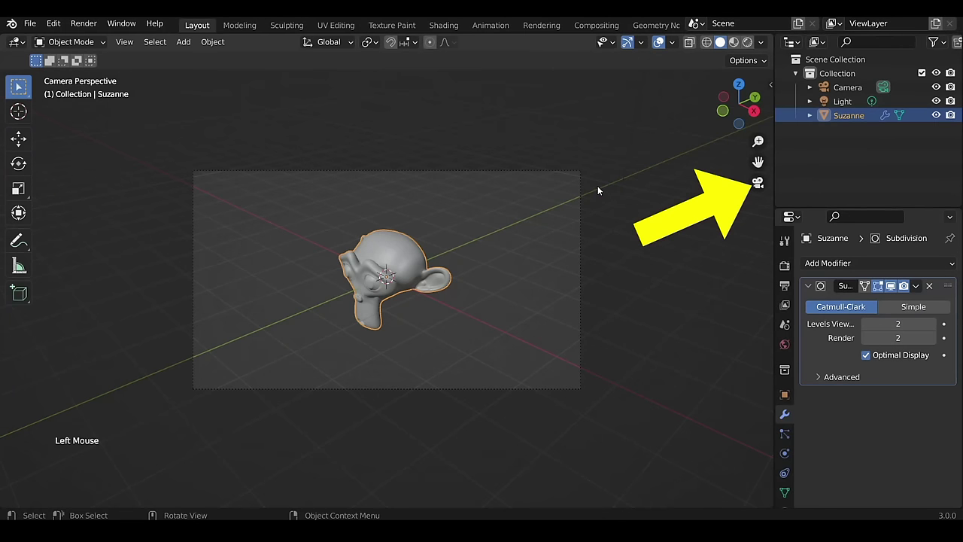
Look through the scene camera and adjust the view around Suzanne
click(766, 185)
scroll(down, 3)
middle_click(559, 257)
key(KP_0)
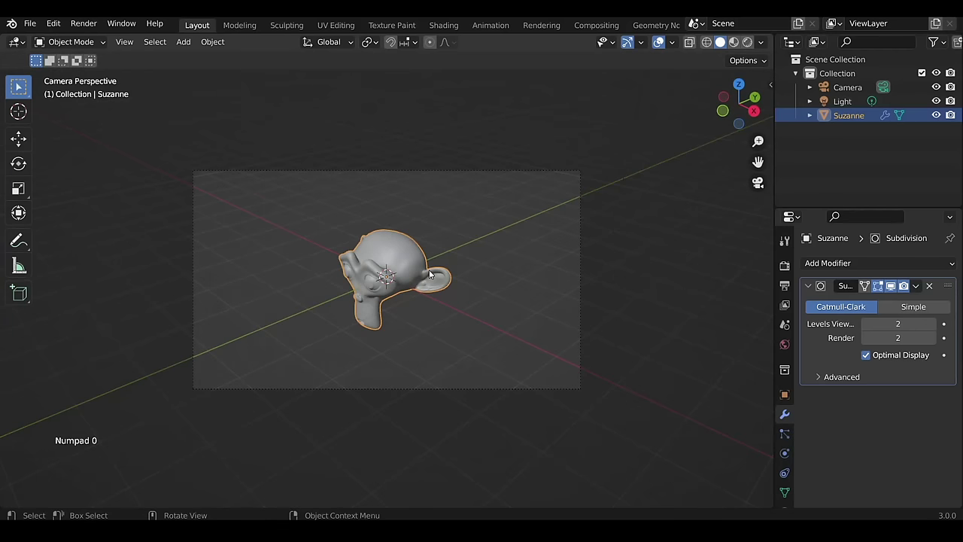
scroll(up, 3)
key(KP_0)
key(KP_0)
Move the camera along its viewing direction and align it to the close-up view
click(620, 210)
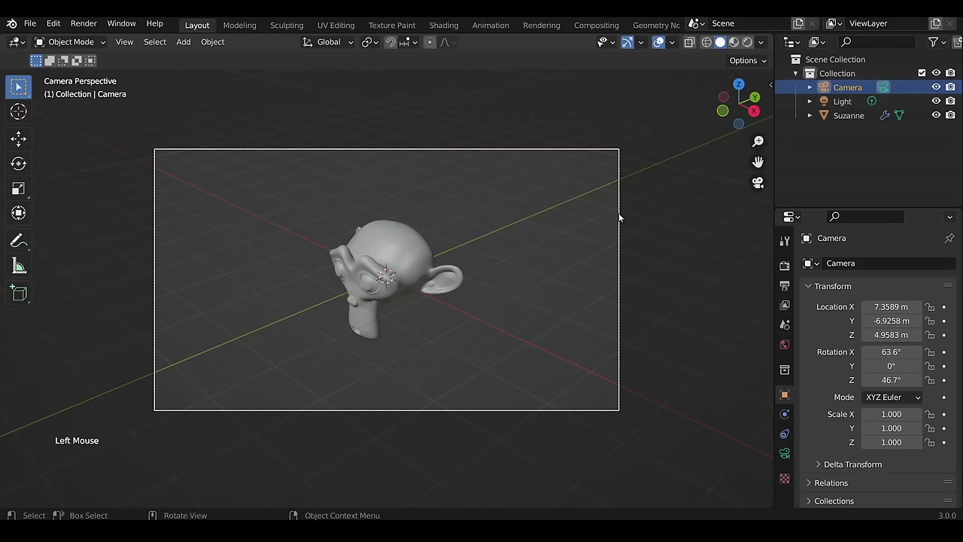
key(g)
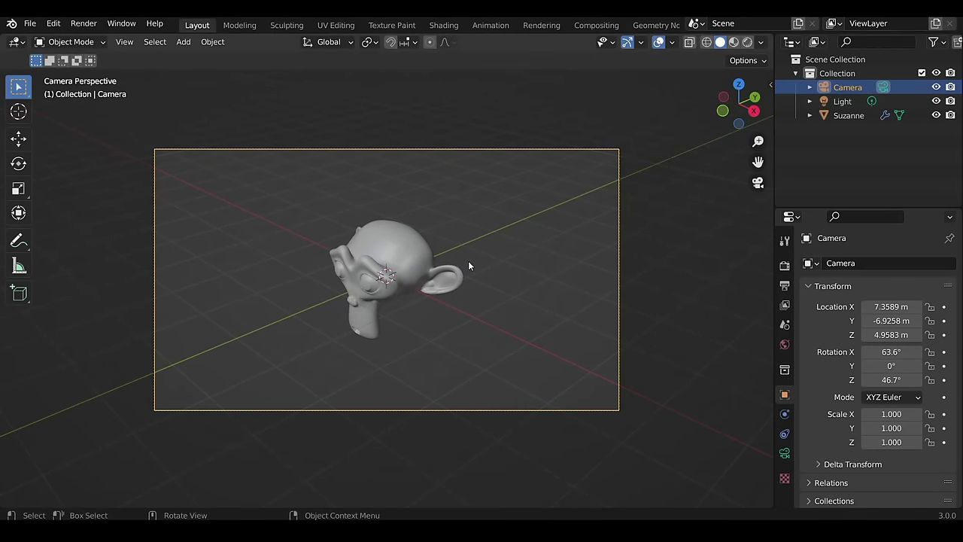
key(g)
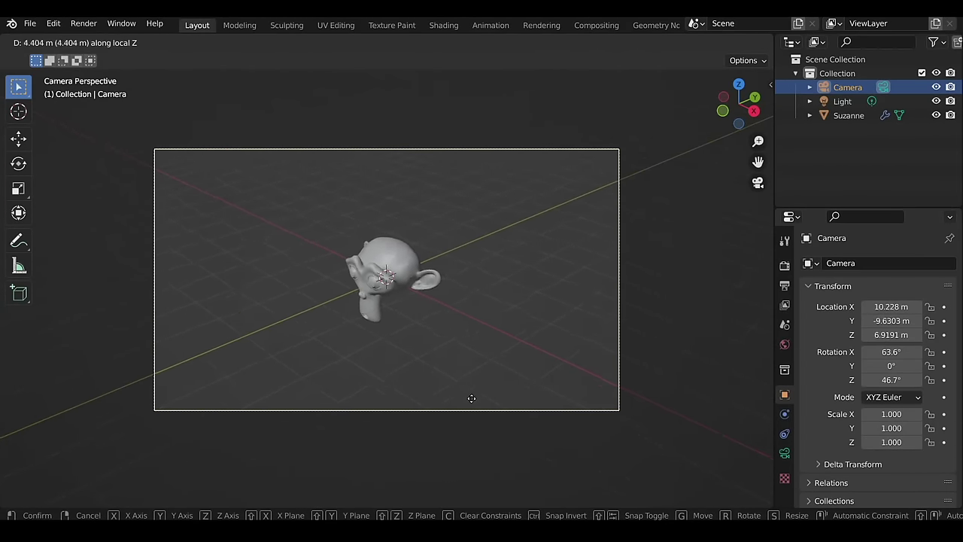
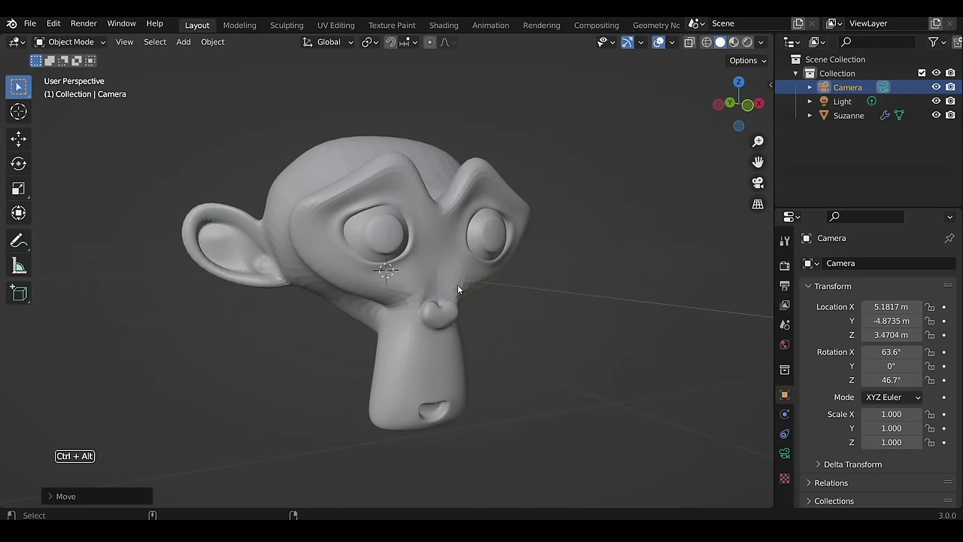
key(ctrl+alt+KP_0)
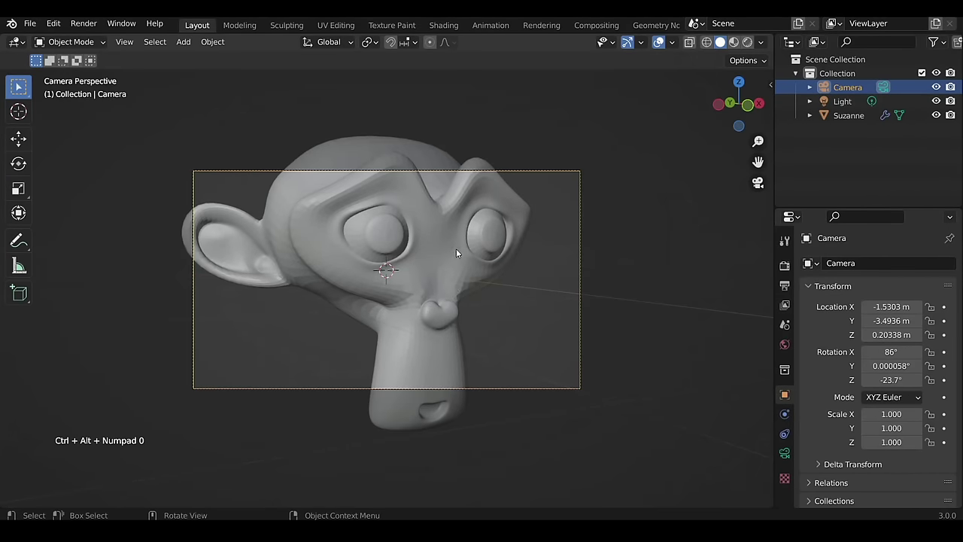
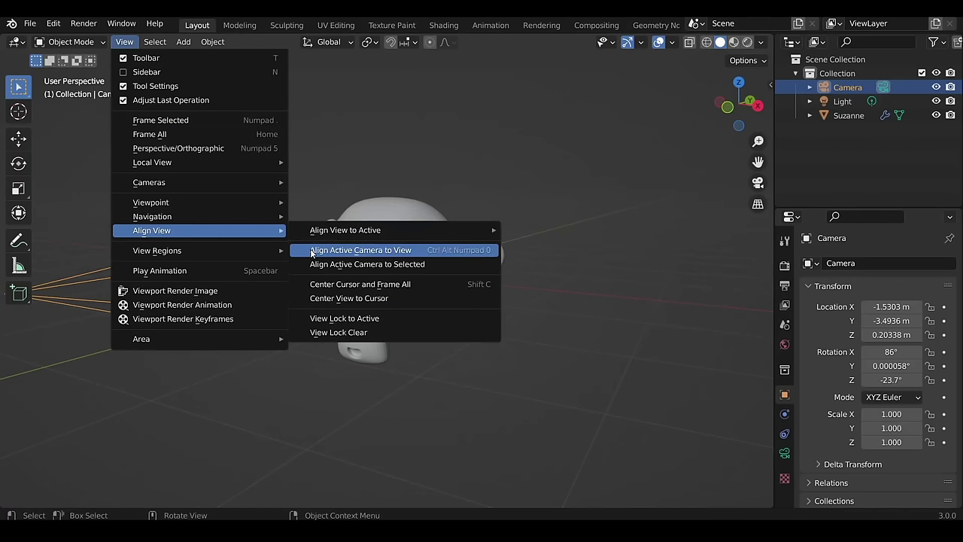
Lock the camera to the view and navigate until Suzanne is face-on and centred
scroll(up, 3)
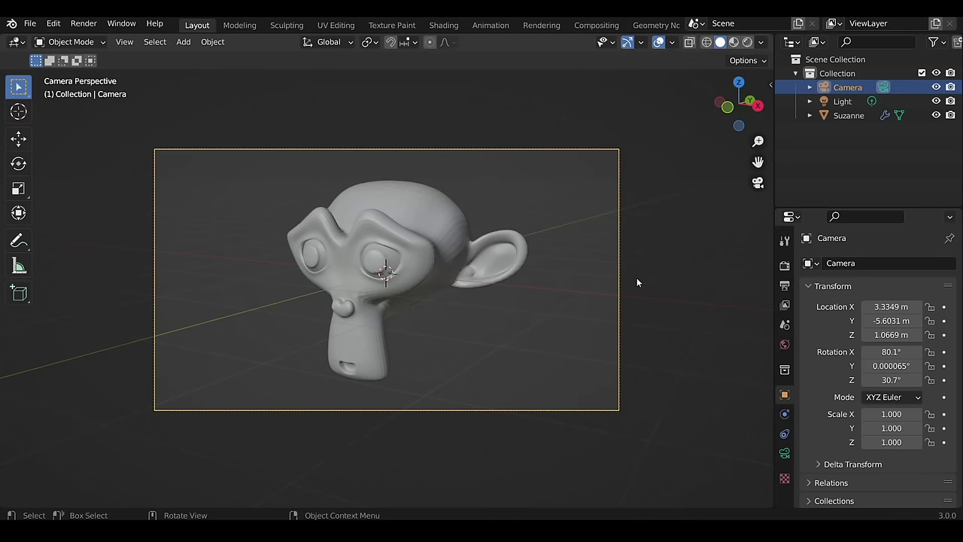
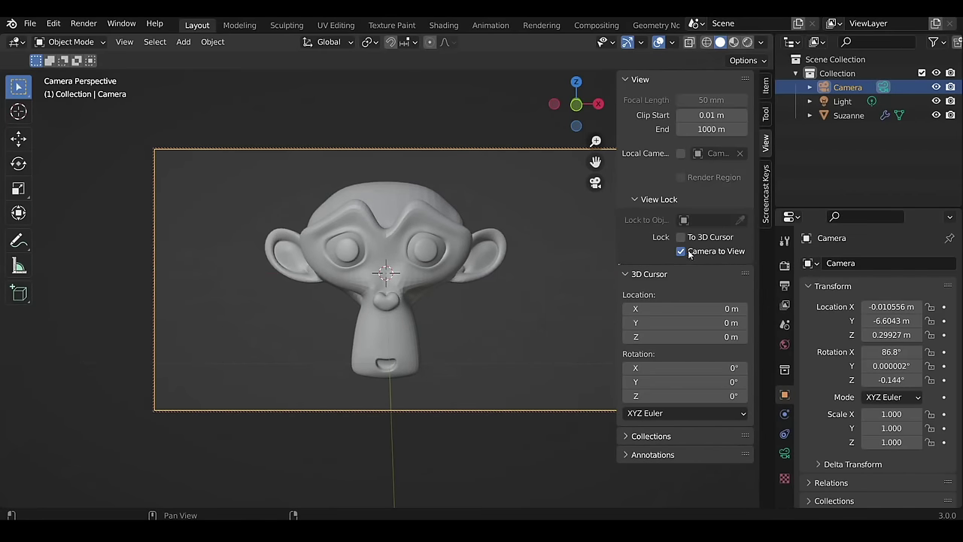
click(687, 254)
key(n)
click(542, 264)
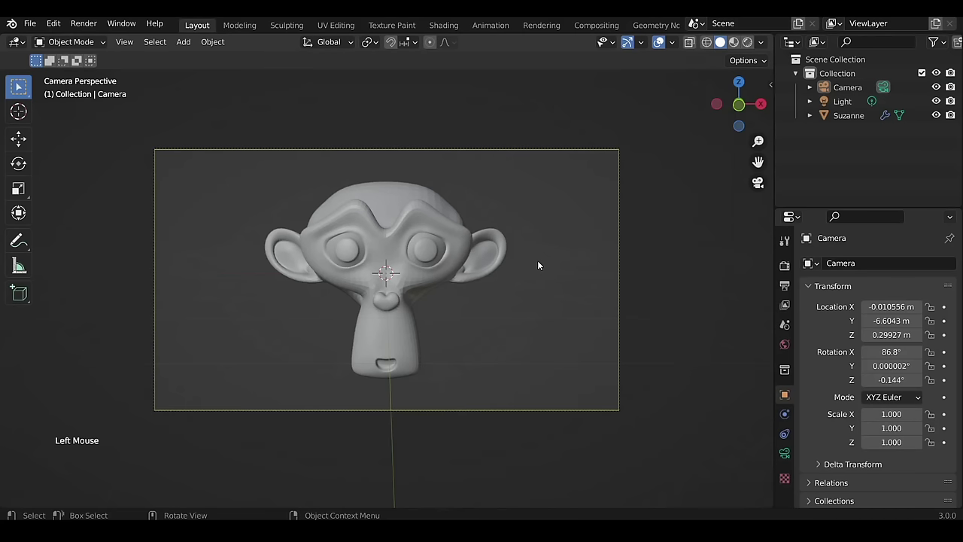
Switch the viewport to Material Preview and bring up the environment lighting choices
click(857, 96)
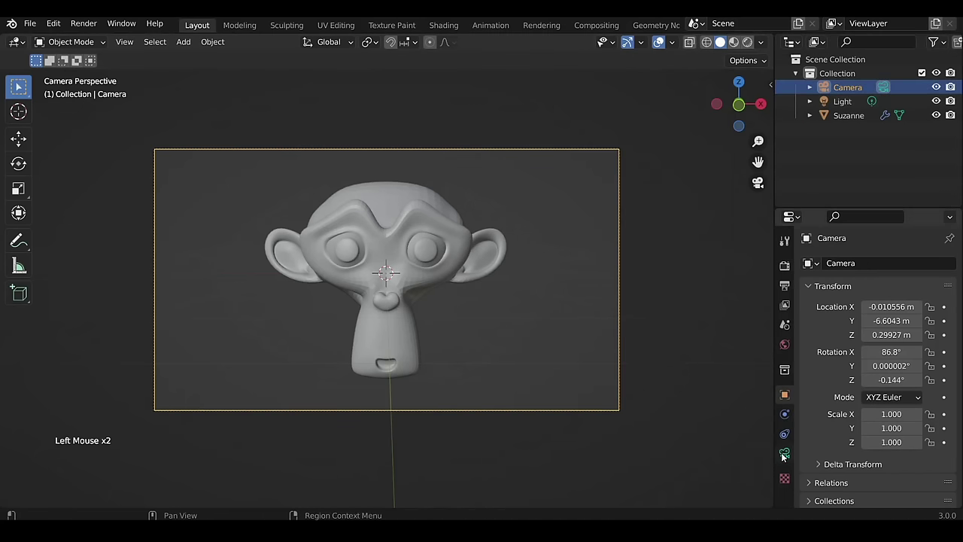
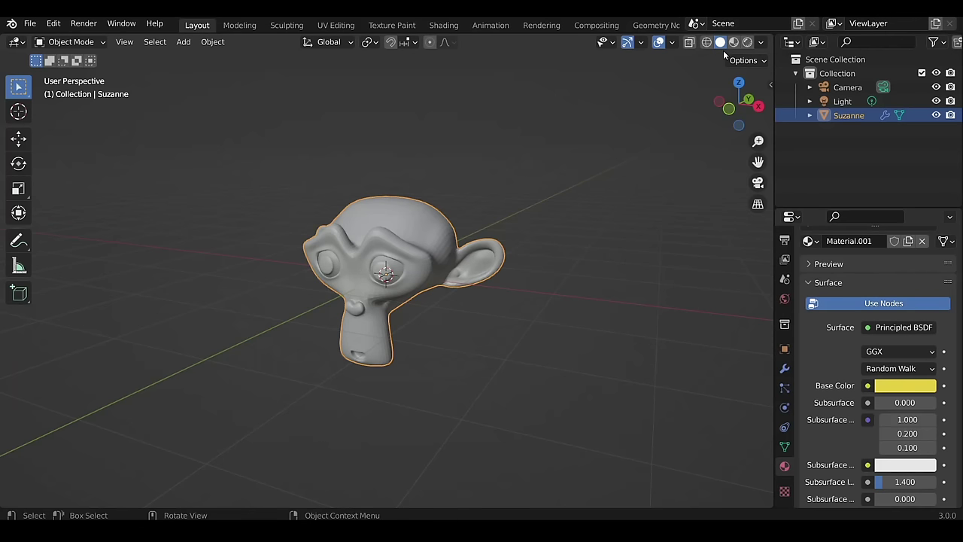
click(738, 49)
click(767, 48)
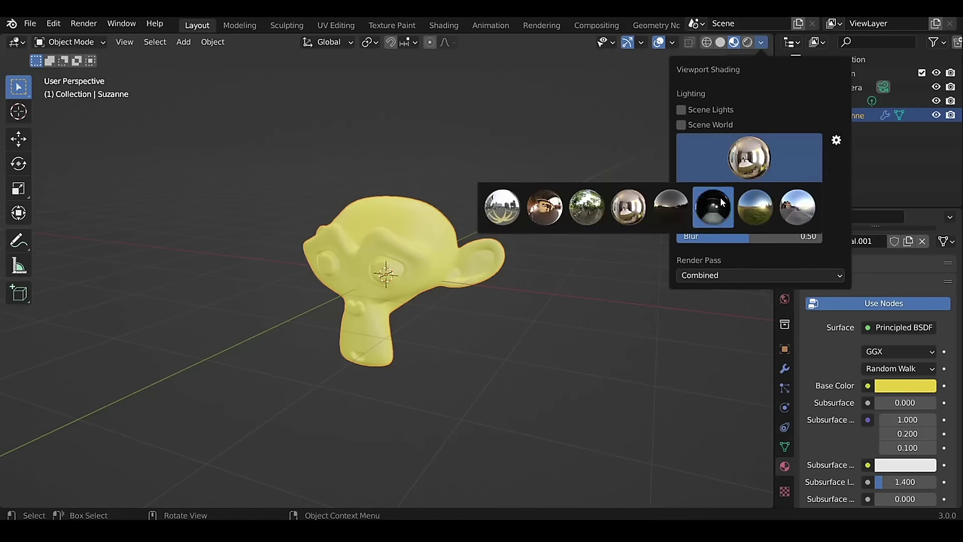
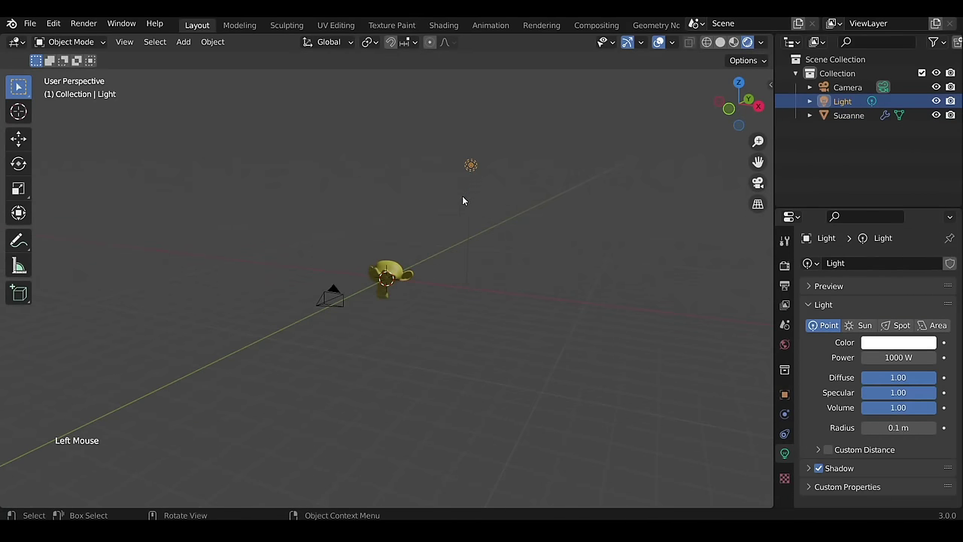
Move the point light above and beside Suzanne, setting it to 500 W with 1.66 m radius
scroll(up, 3)
key(g)
key(g)
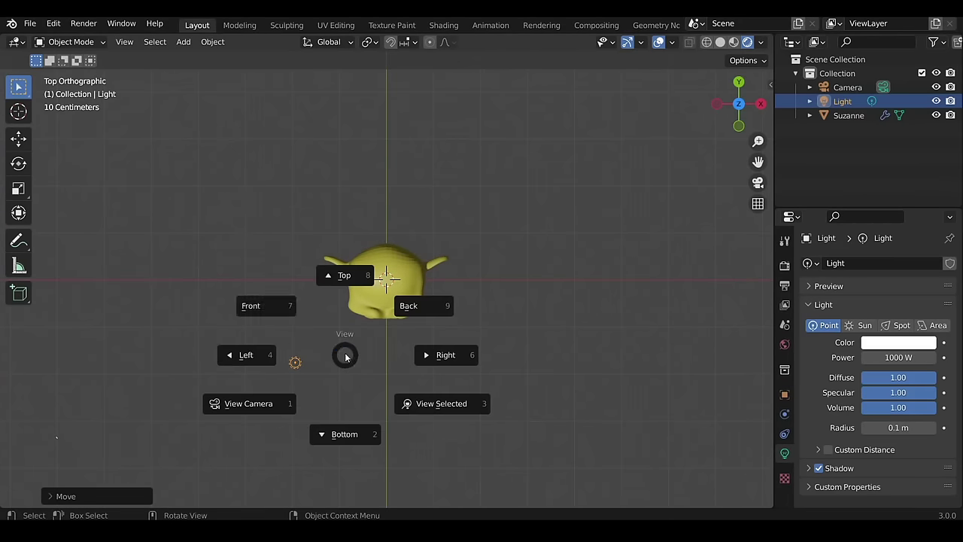
key(g)
scroll(up, 3)
scroll(down, 3)
middle_click(444, 285)
middle_click(434, 302)
scroll(down, 3)
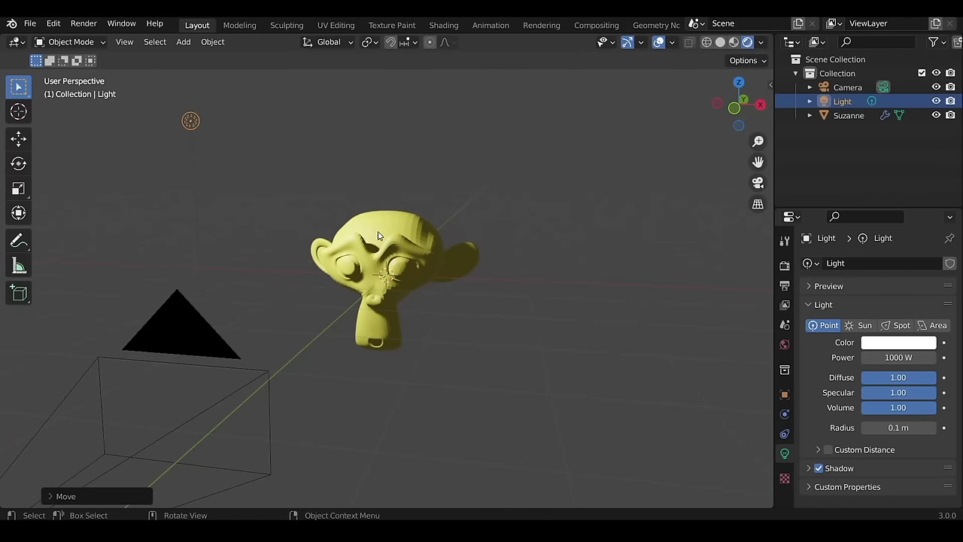
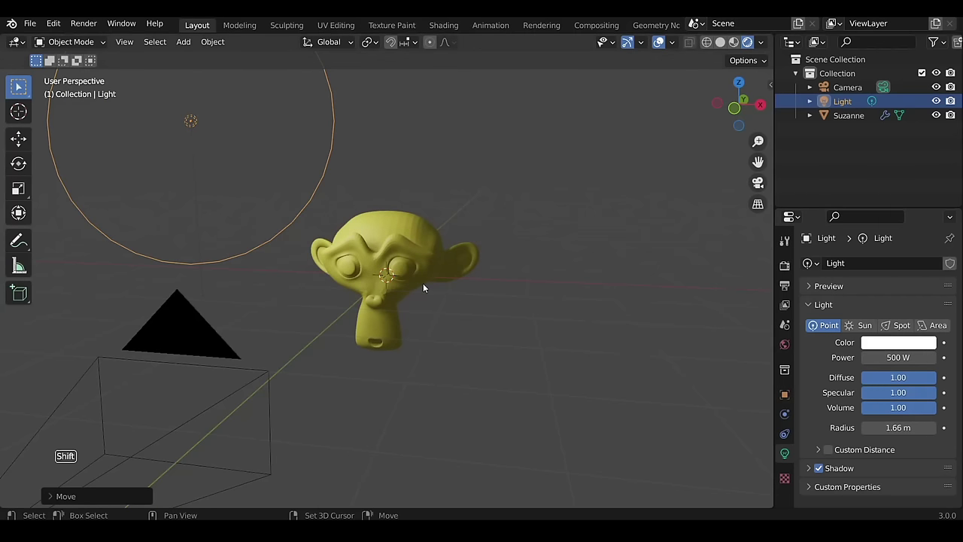
key(shift+a)
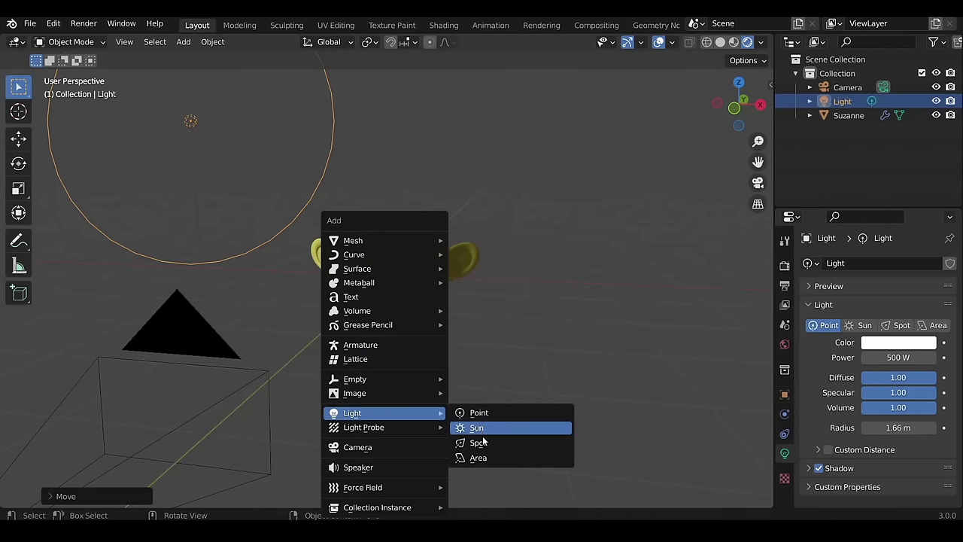
View Suzanne through the scene camera
scroll(up, 3)
middle_click(464, 286)
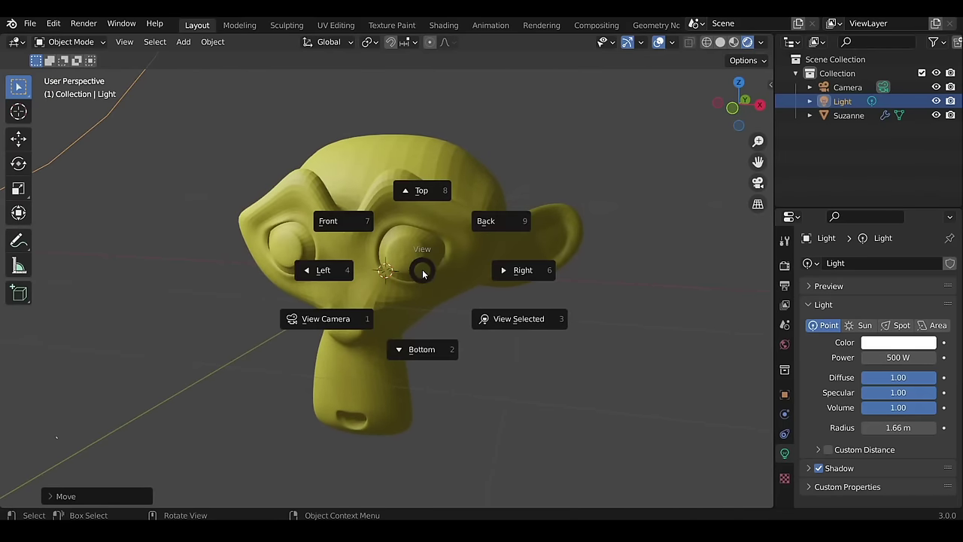
scroll(up, 3)
click(416, 271)
right_click(415, 243)
right_click(633, 208)
Add and scale a test cube with the shared yellow material, then delete it
key(shift+a)
key(s)
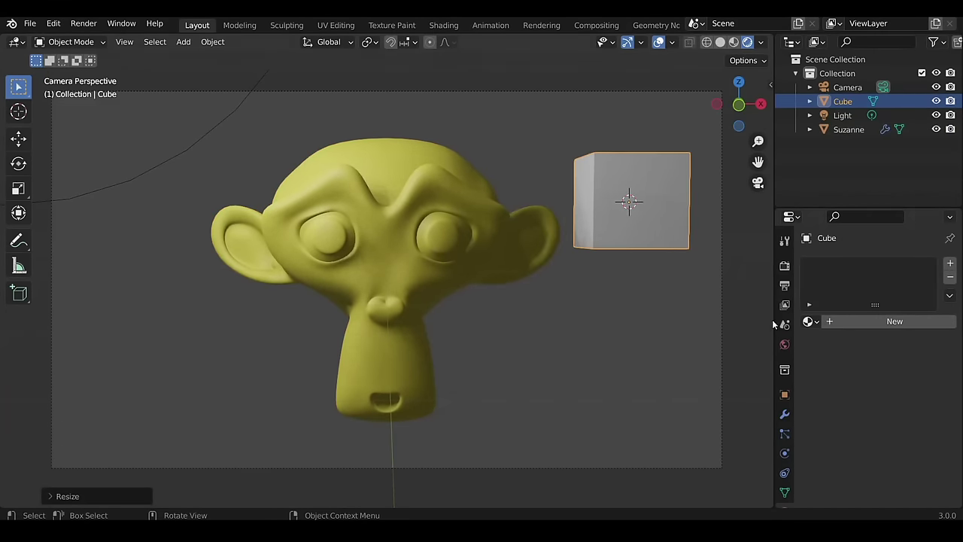
scroll(down, 3)
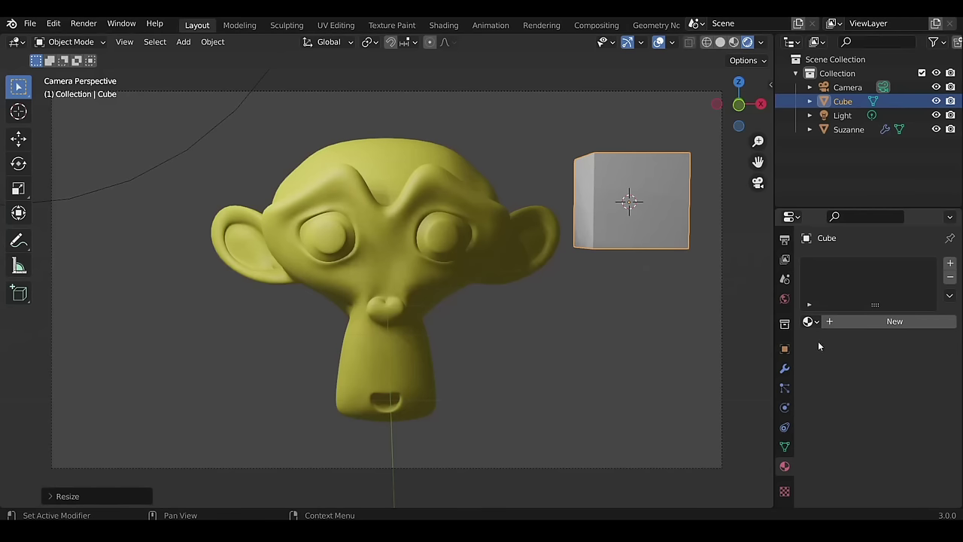
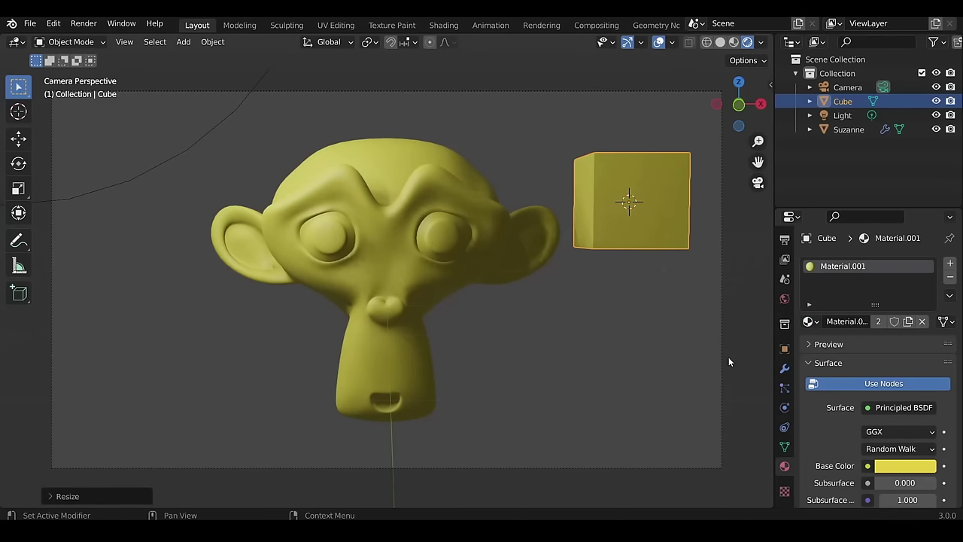
key(x)
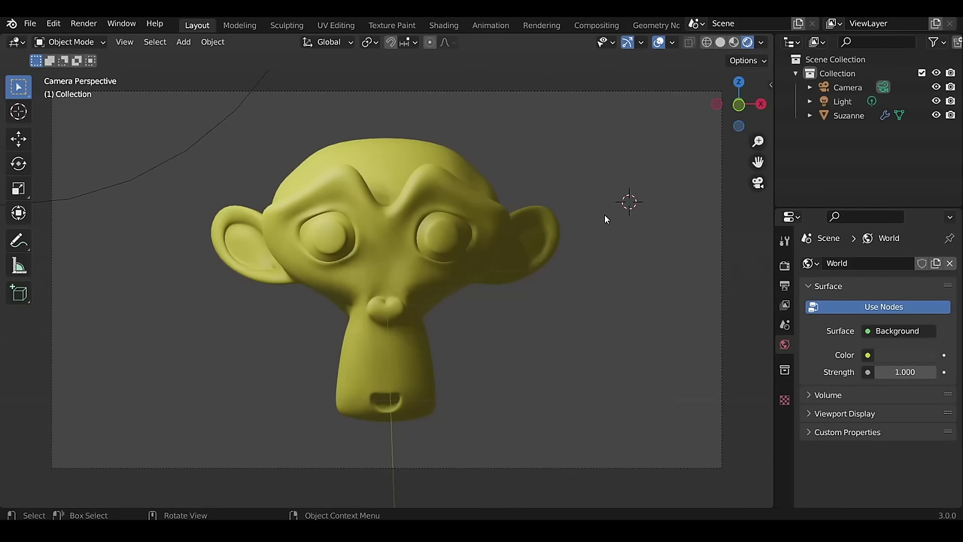
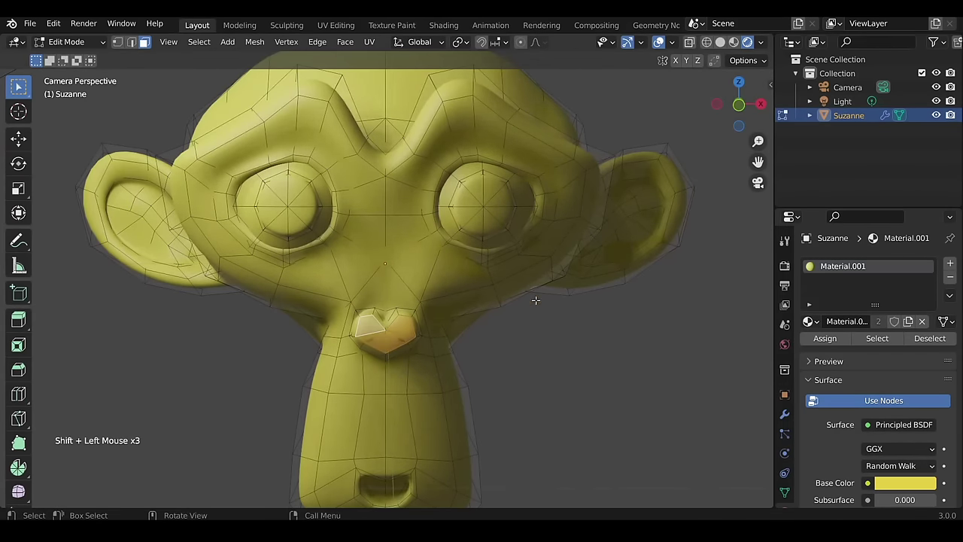
Add a second red material slot for Suzanne's nose, then show the render output format settings
click(956, 270)
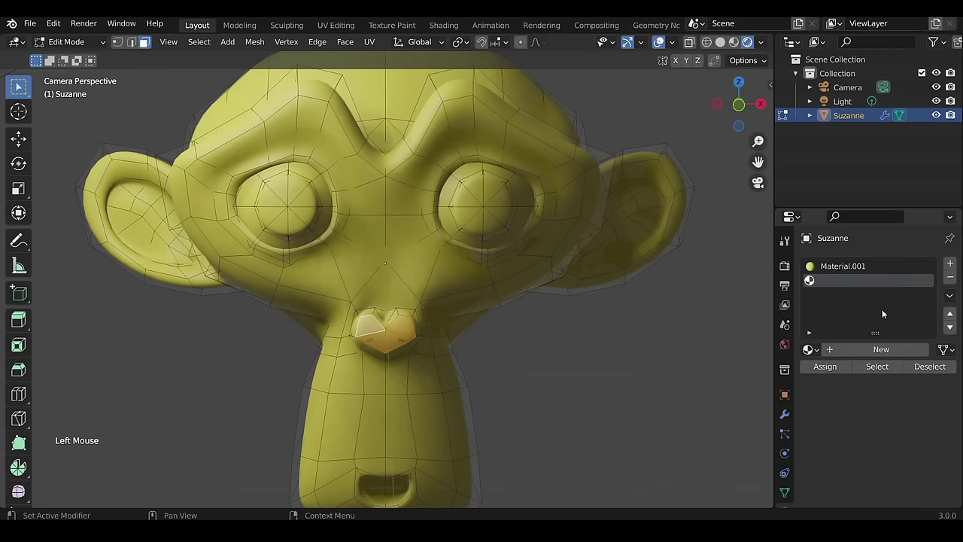
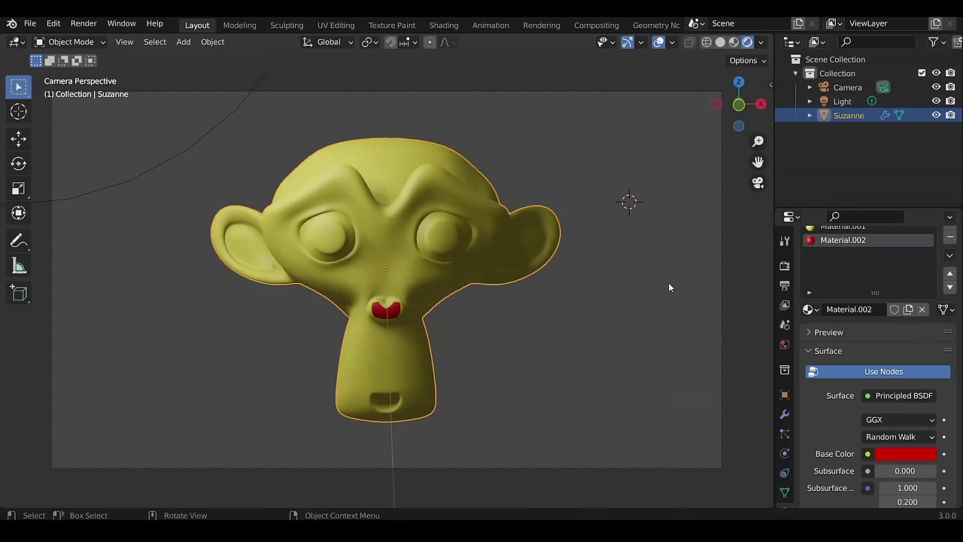
click(791, 288)
Review the render engine choices in Render Properties and keep Eevee
scroll(up, 3)
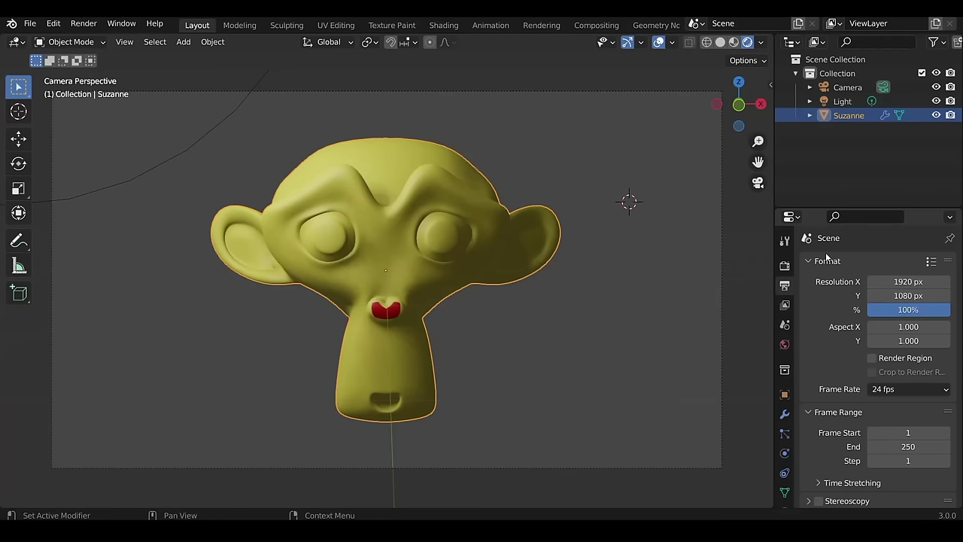
click(786, 269)
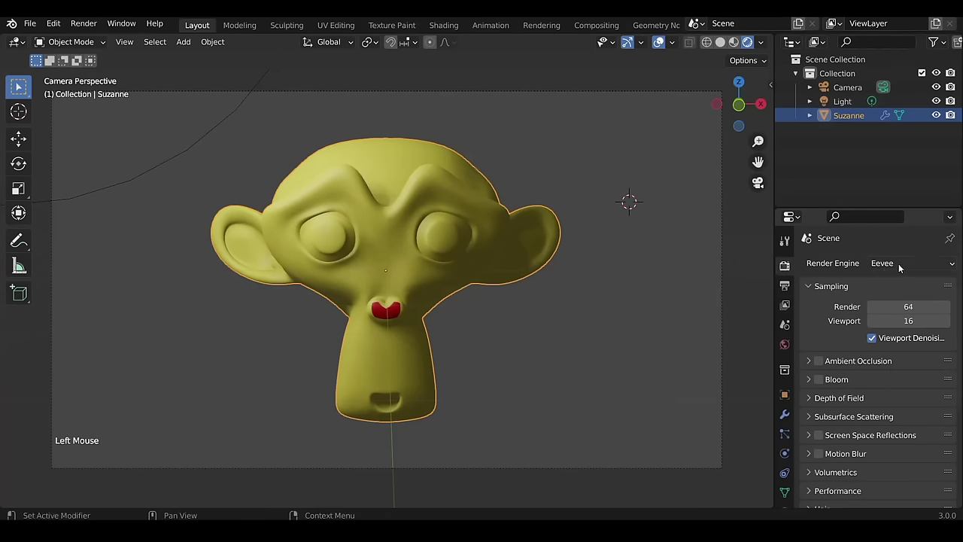
click(906, 269)
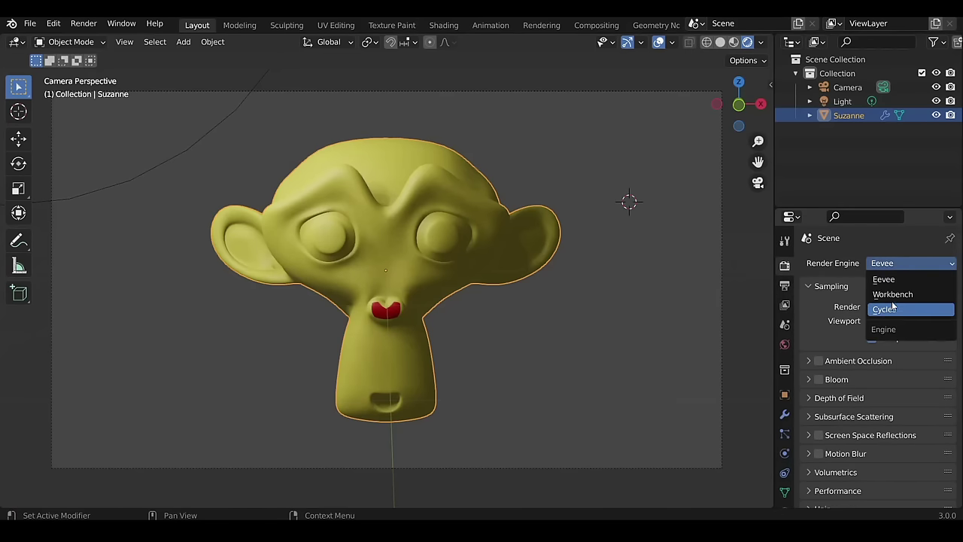
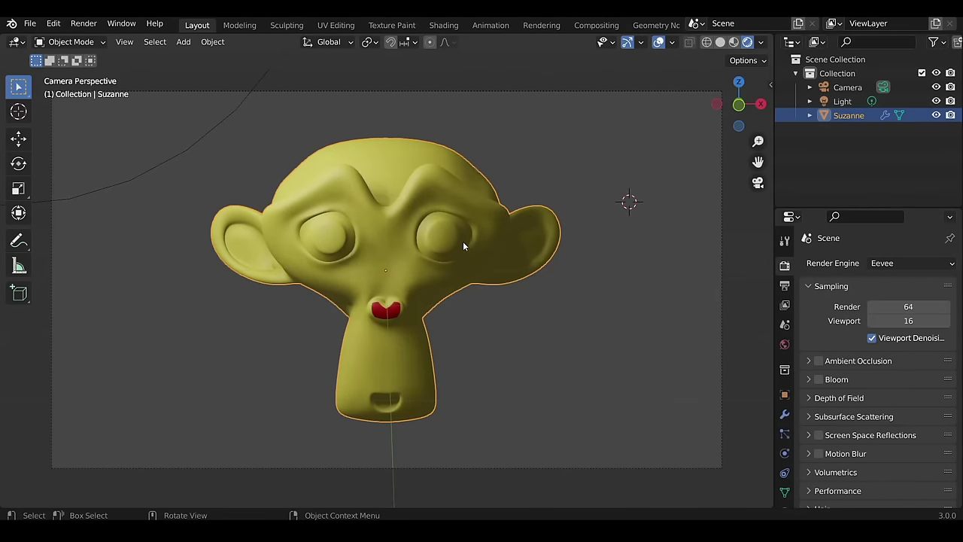
Return the viewport to plain grey solid shading
scroll(down, 3)
middle_click(462, 245)
scroll(down, 3)
middle_click(412, 269)
scroll(up, 3)
click(726, 46)
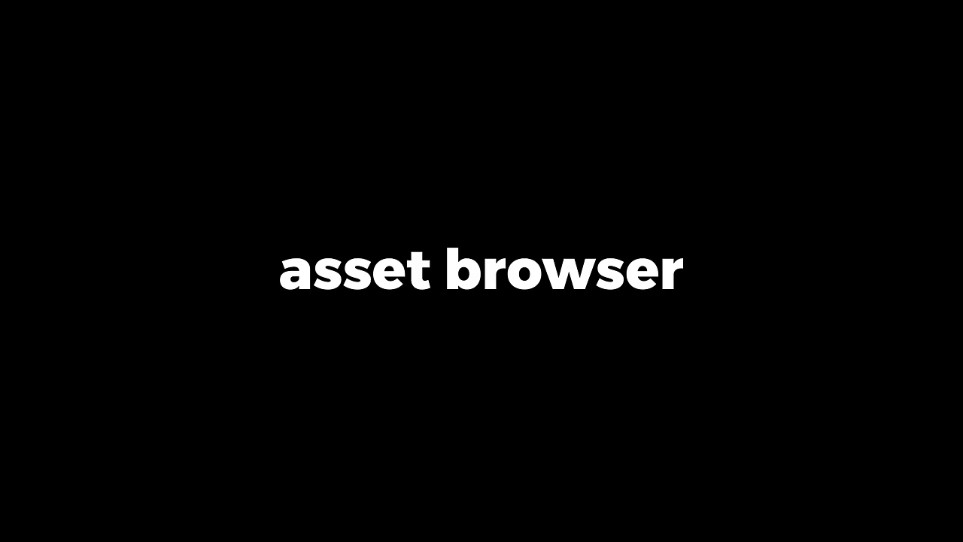
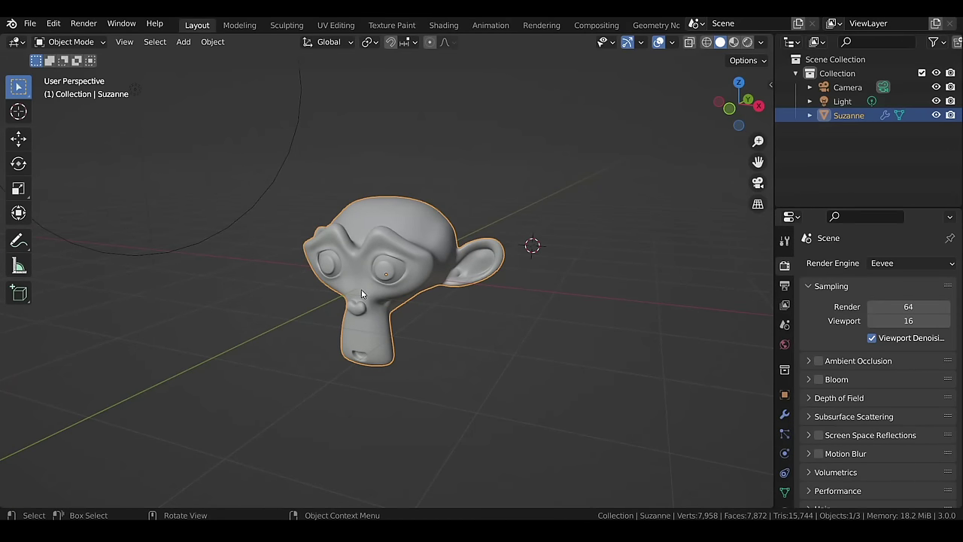
Mark Suzanne as an asset and open Preferences to register an asset library folder
right_click(843, 126)
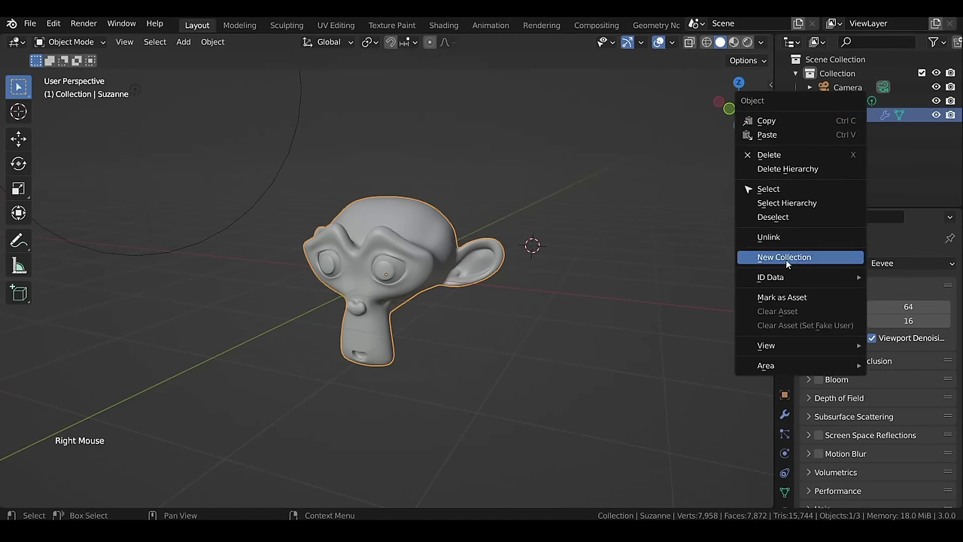
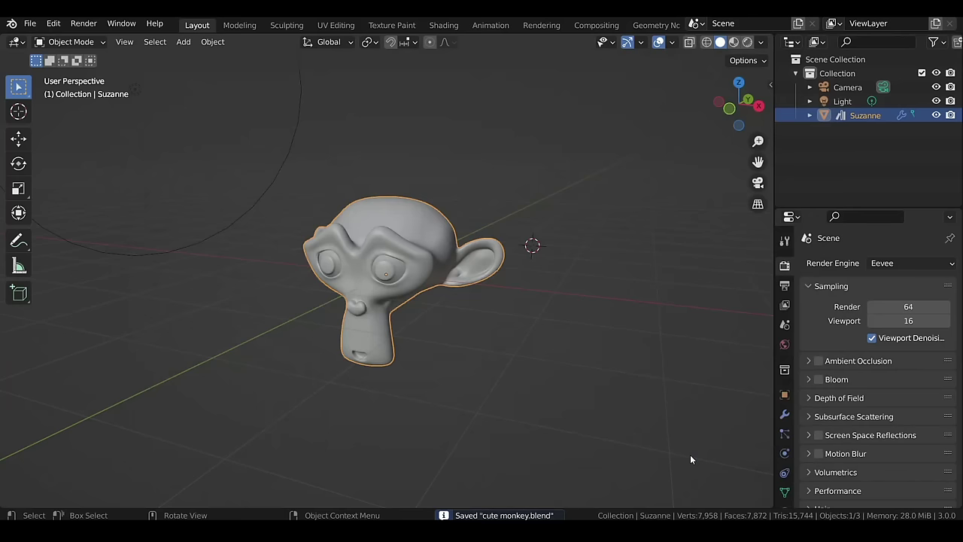
click(60, 29)
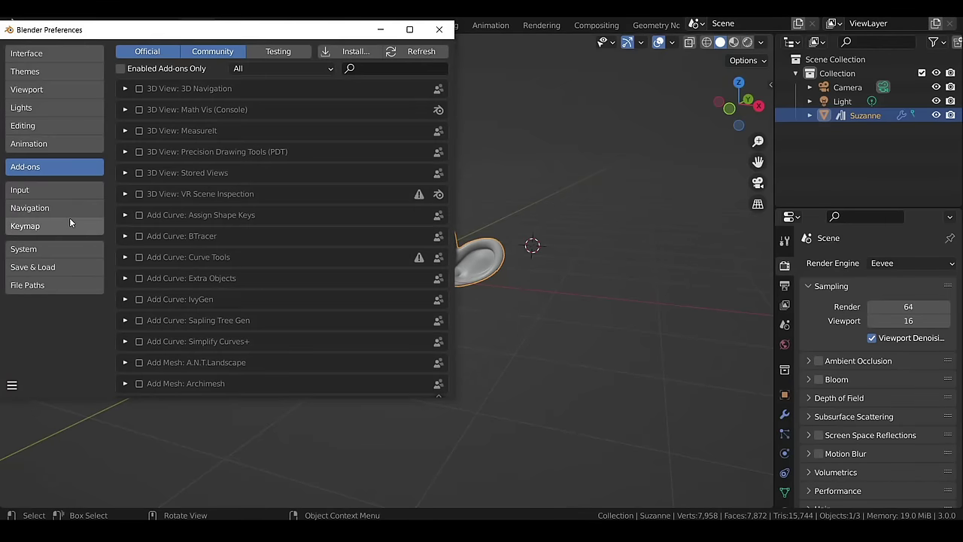